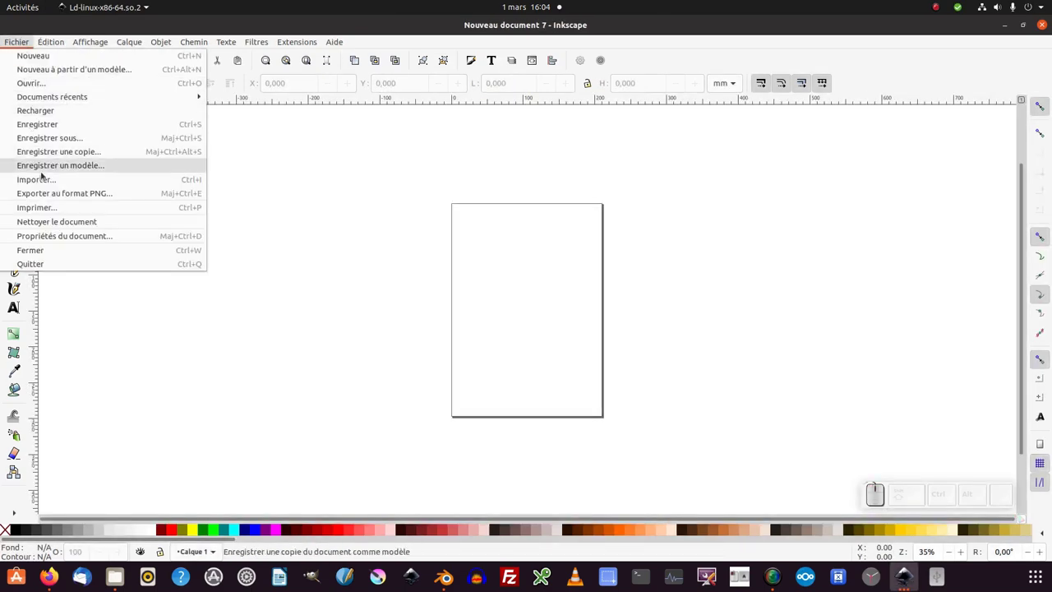
# Step: Start importing the reference picture modele.png onto the blank page
pyautogui.click(54, 178)
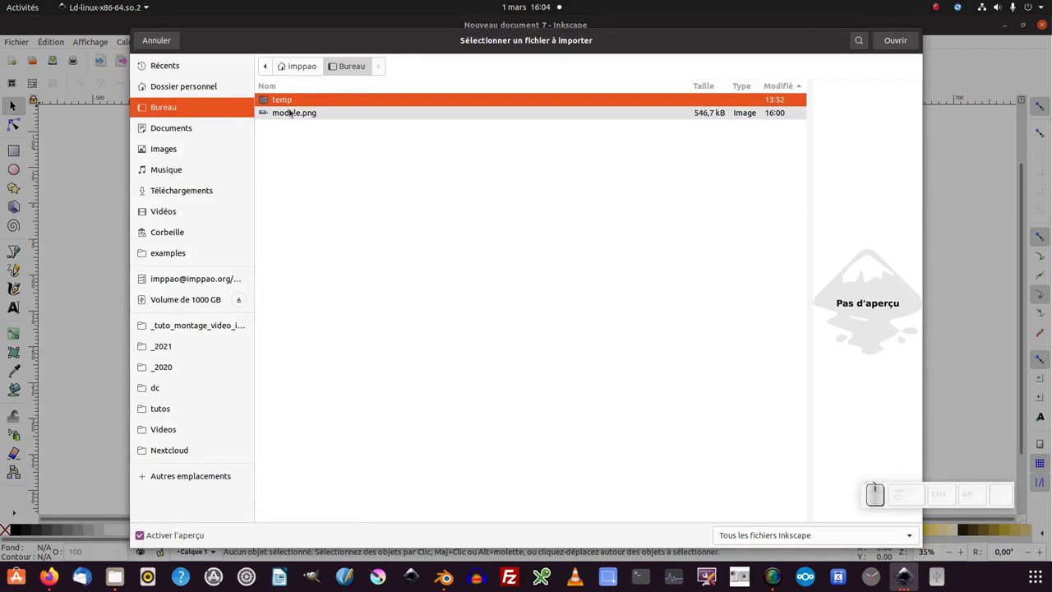
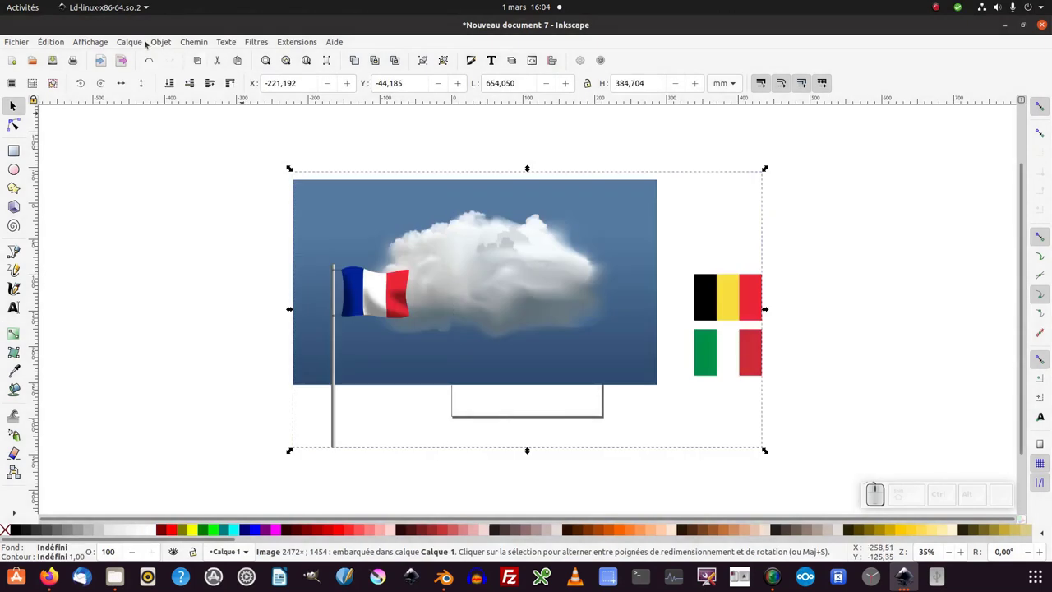
# Step: In the Layers dialog rename Calque 1 to modele
pyautogui.click(139, 42)
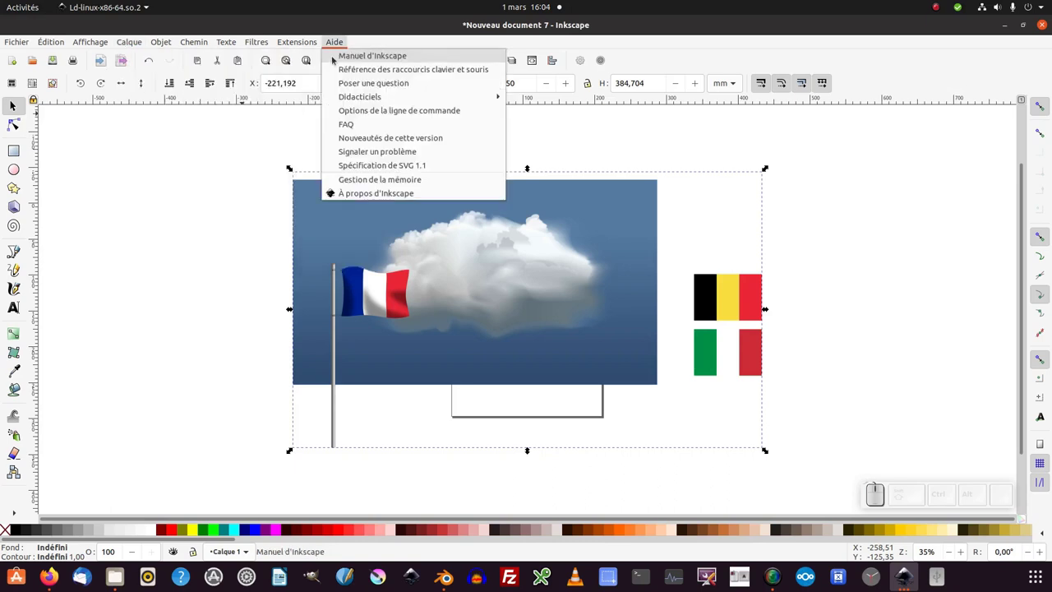
pyautogui.click(345, 55)
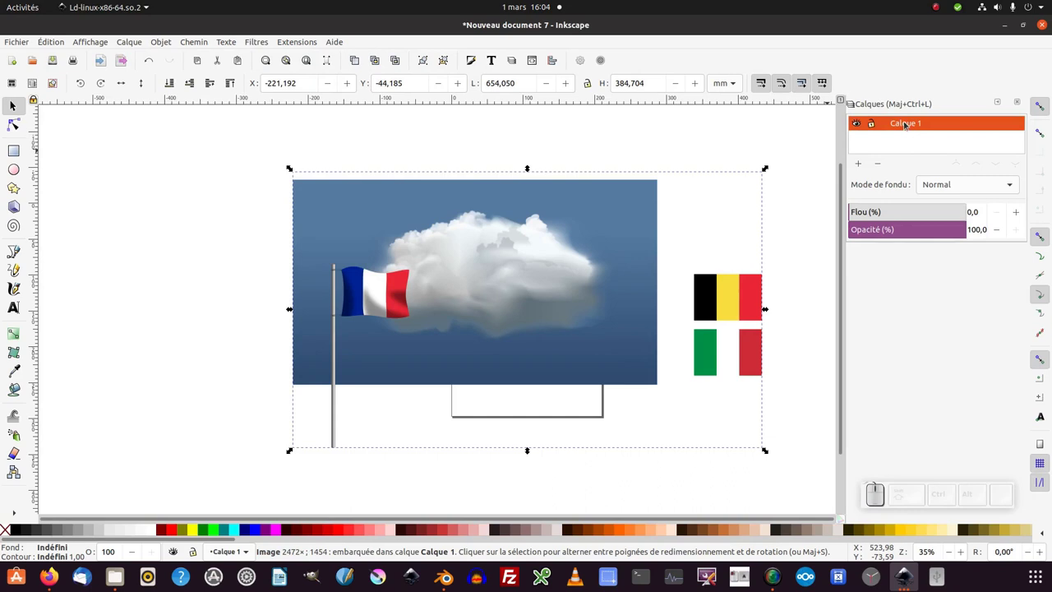
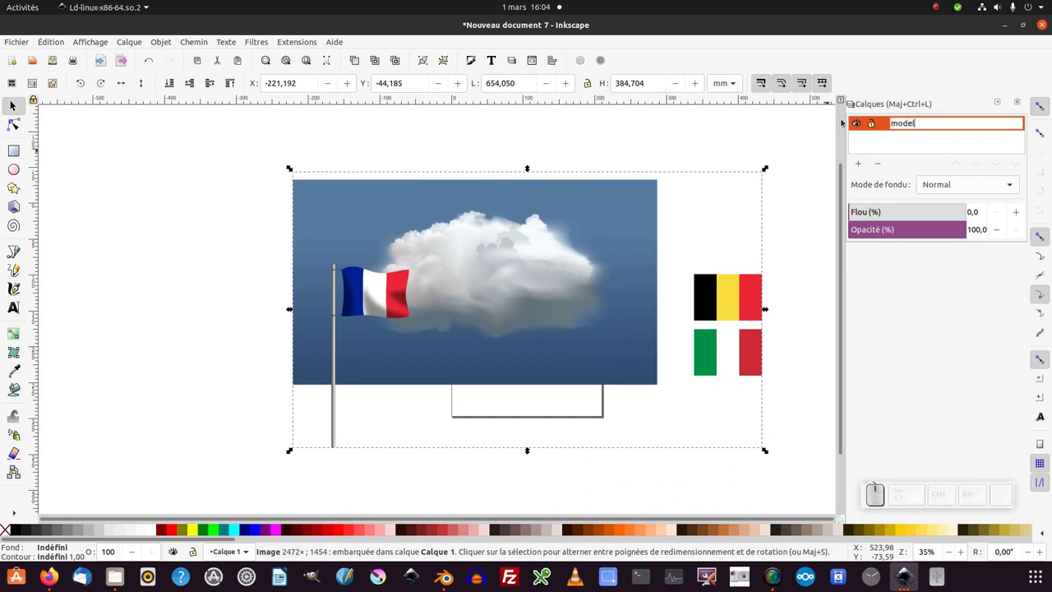
pyautogui.press('Return')
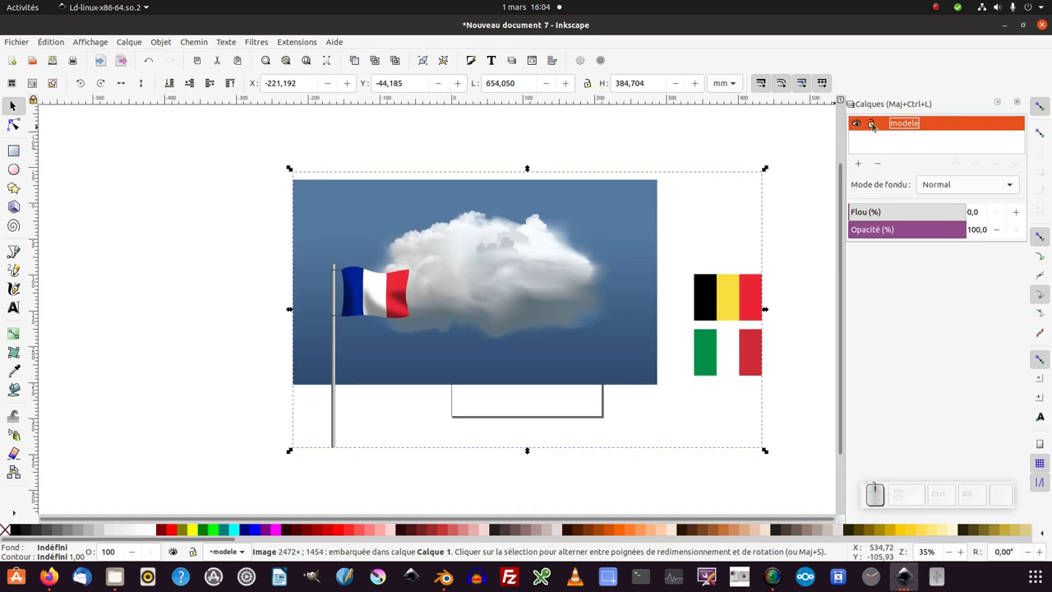
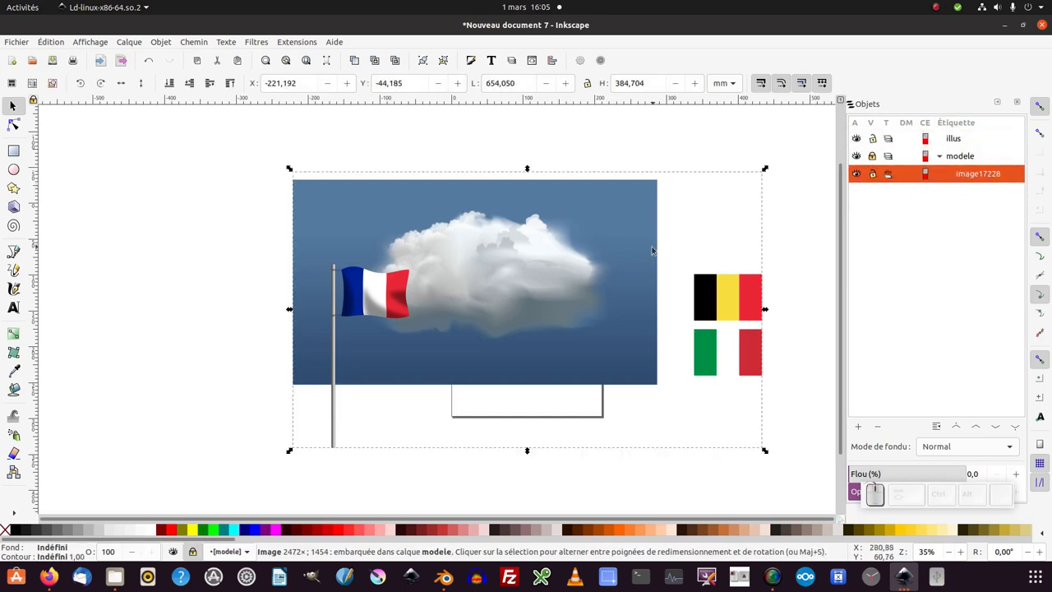
# Step: Navigate the view to frame the Belgian flag on the reference picture
pyautogui.moveTo(957, 138); pyautogui.dragTo(838, 193)
pyautogui.middleClick(568, 315)
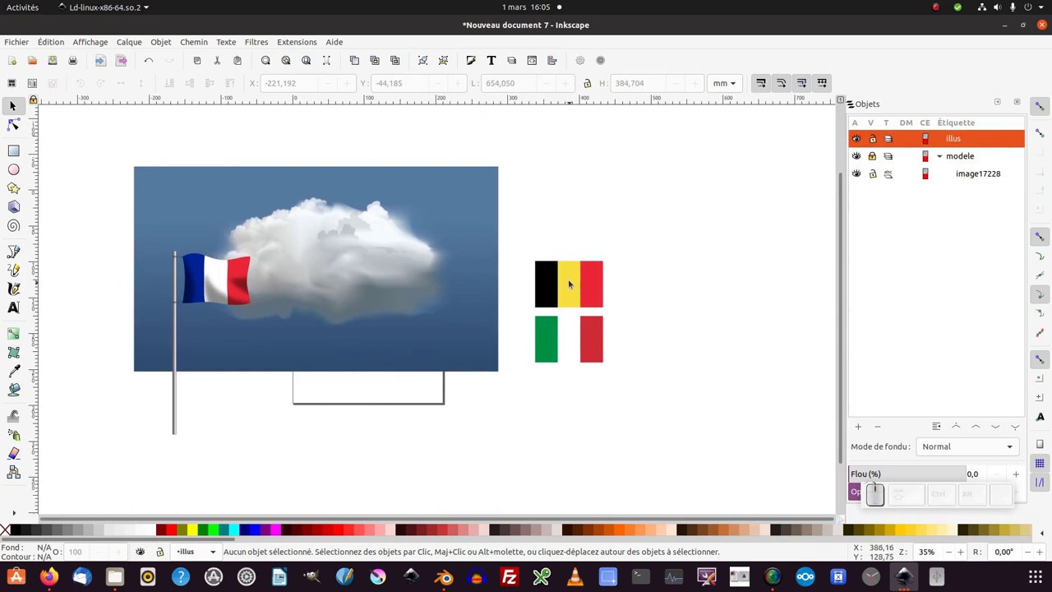
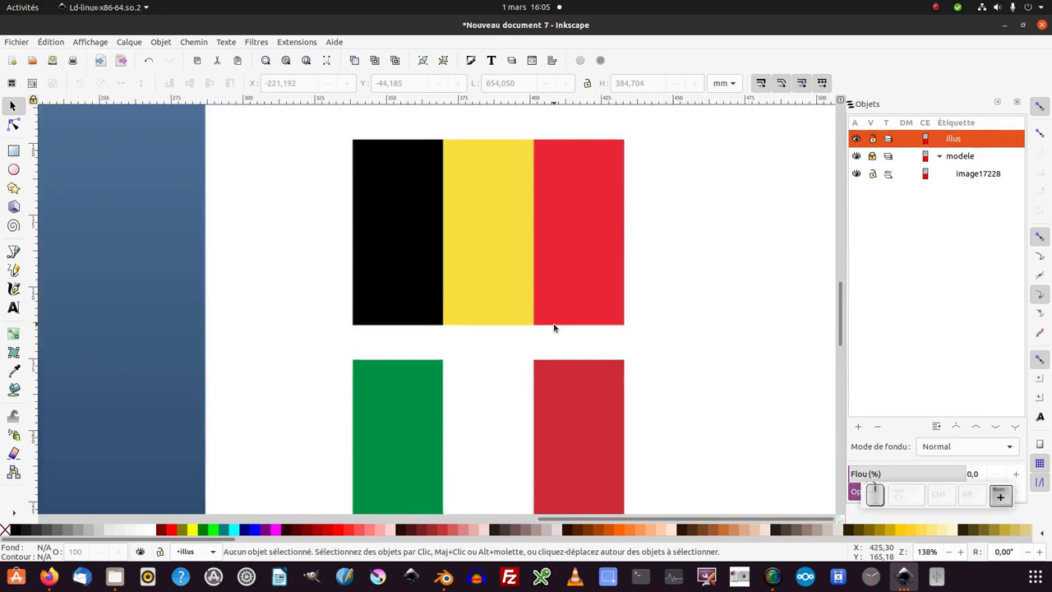
pyautogui.press('KP_Subtract')
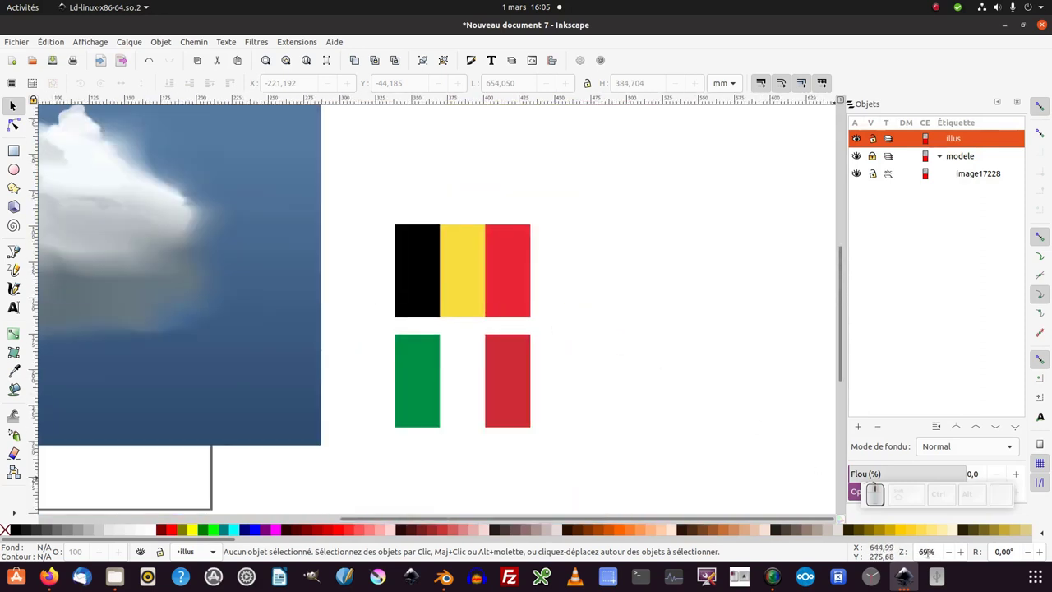
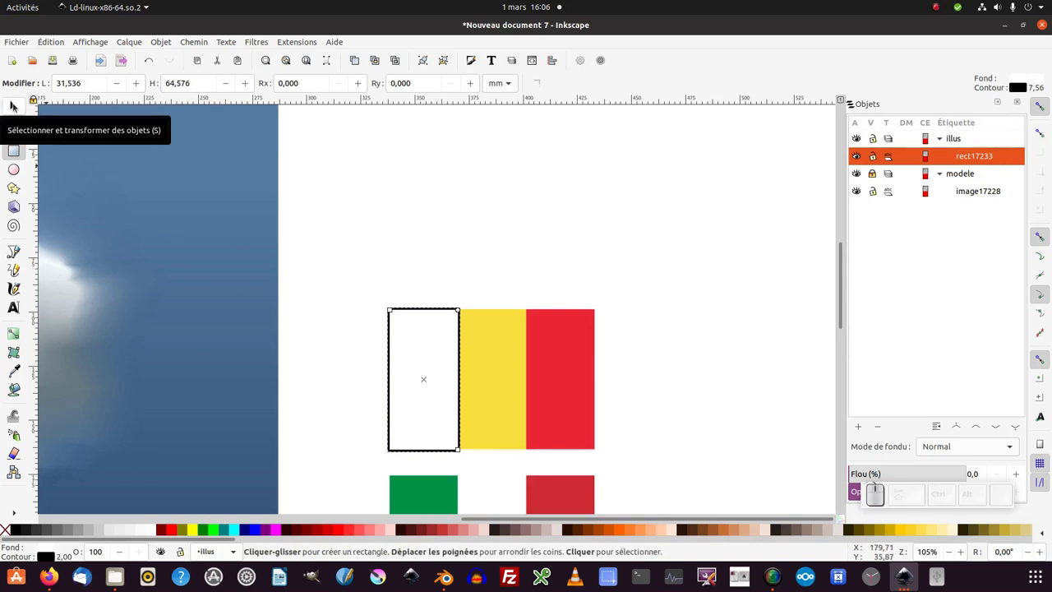
# Step: With the Selector, pick the duplicated stripe rectangle rect17235 to move it beside the first
pyautogui.click(16, 105)
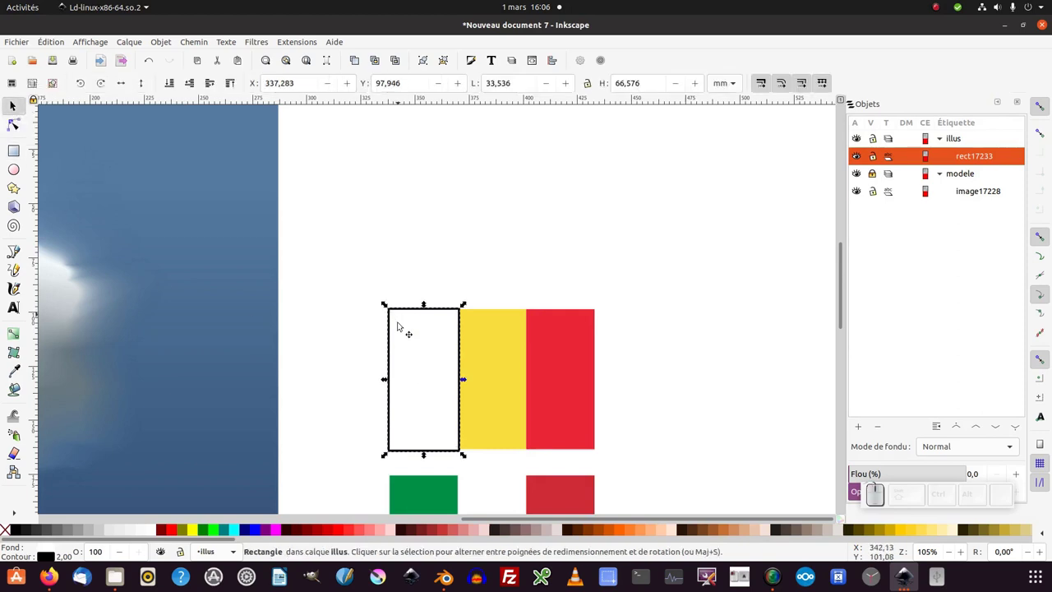
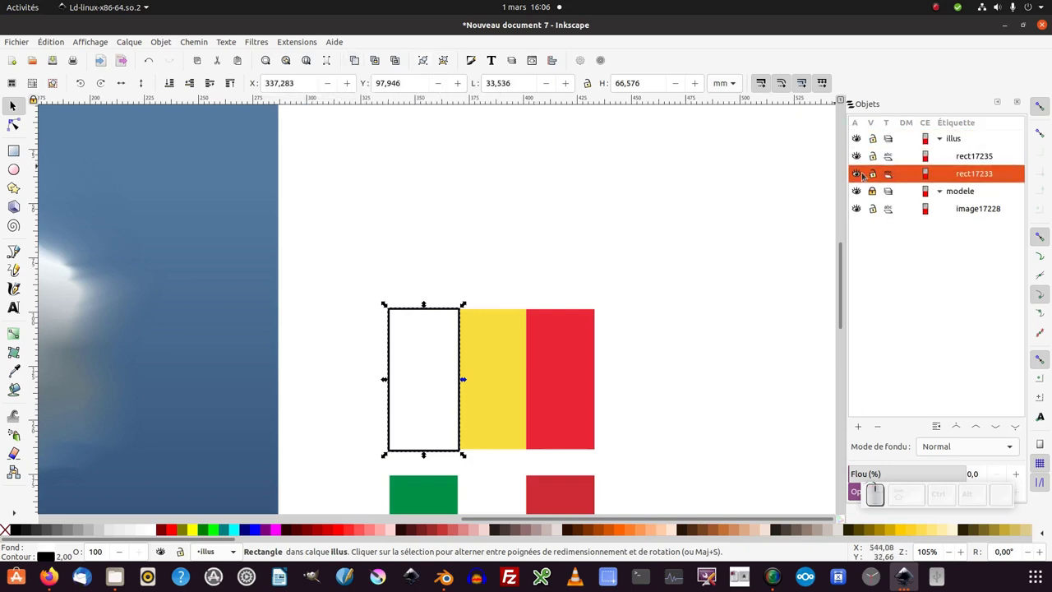
pyautogui.click(967, 157)
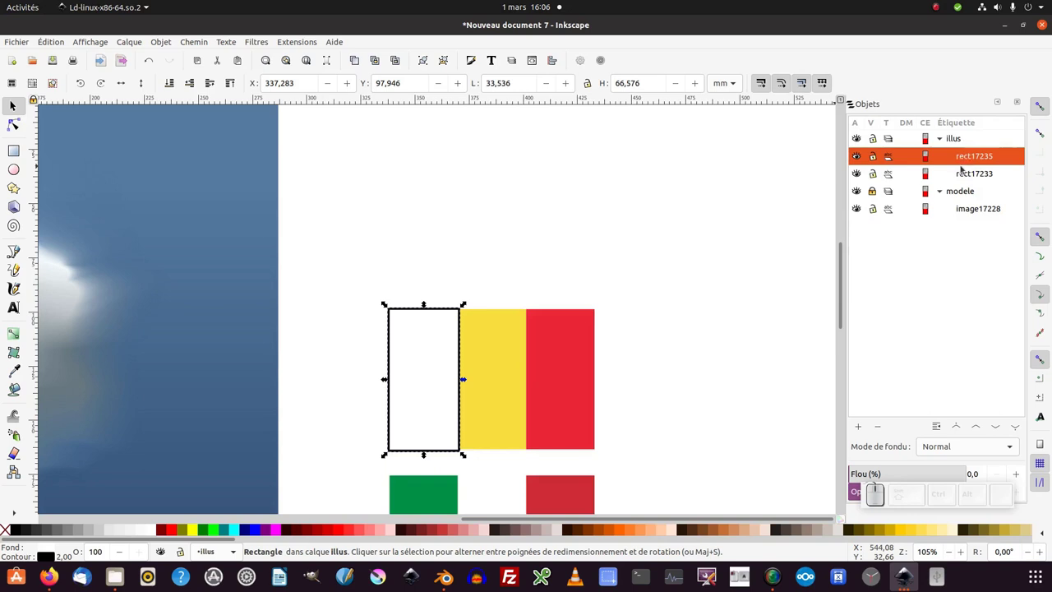
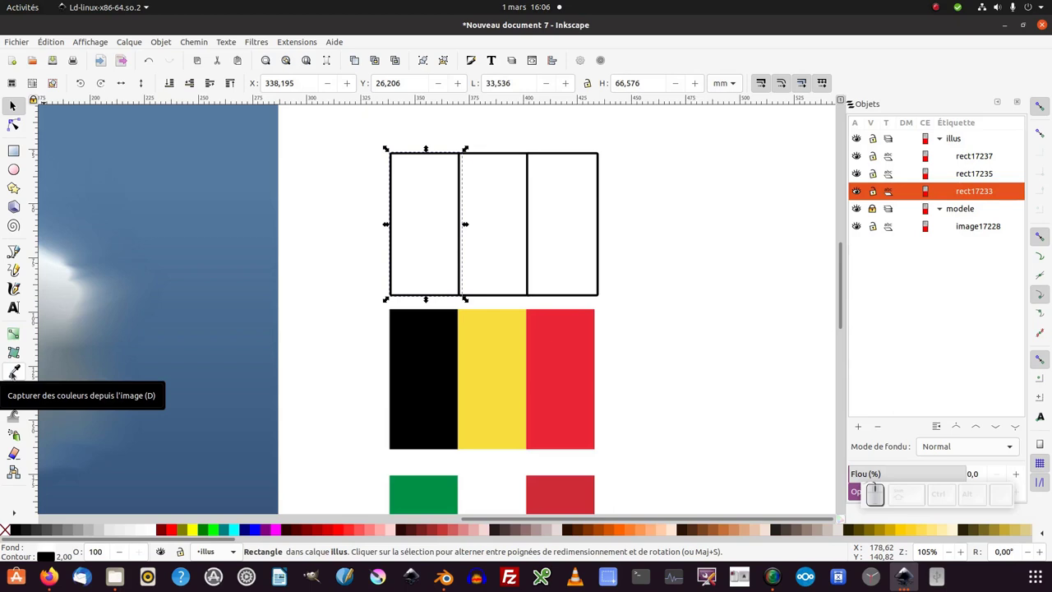
# Step: Switch to the Dropper (F7) to sample the flag's stripe colours
pyautogui.press('F7')
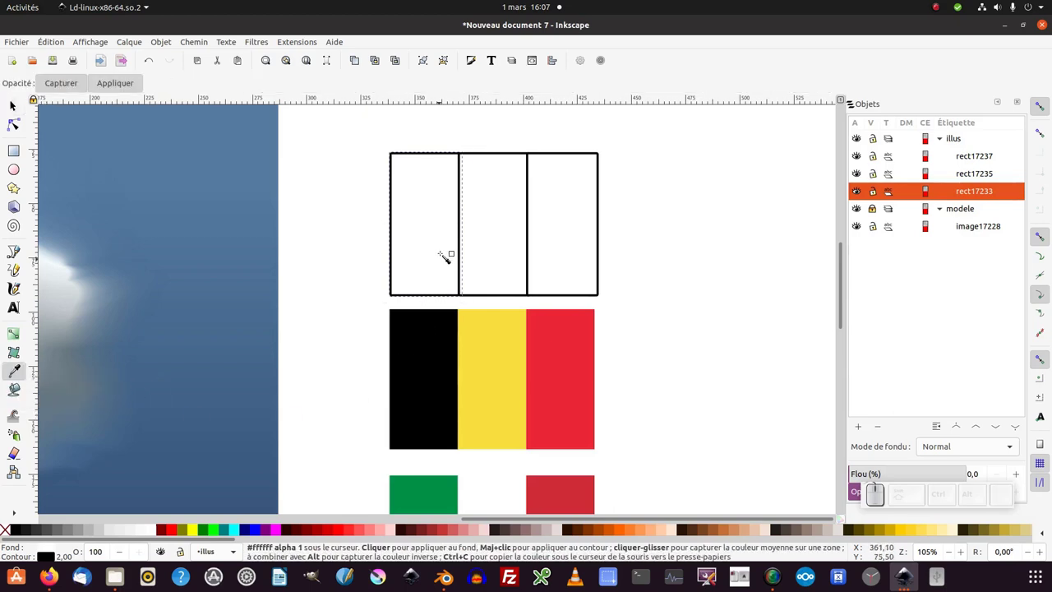
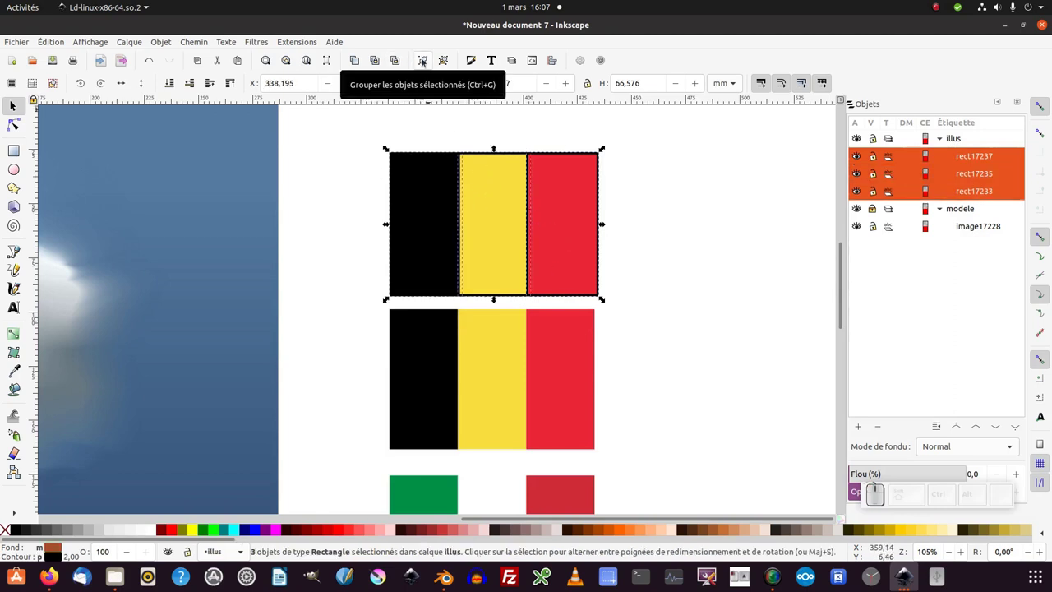
# Step: Group the three stripe rectangles (Ctrl+G), check the group's contents in Objects, and reselect it
pyautogui.press('ctrl+g')
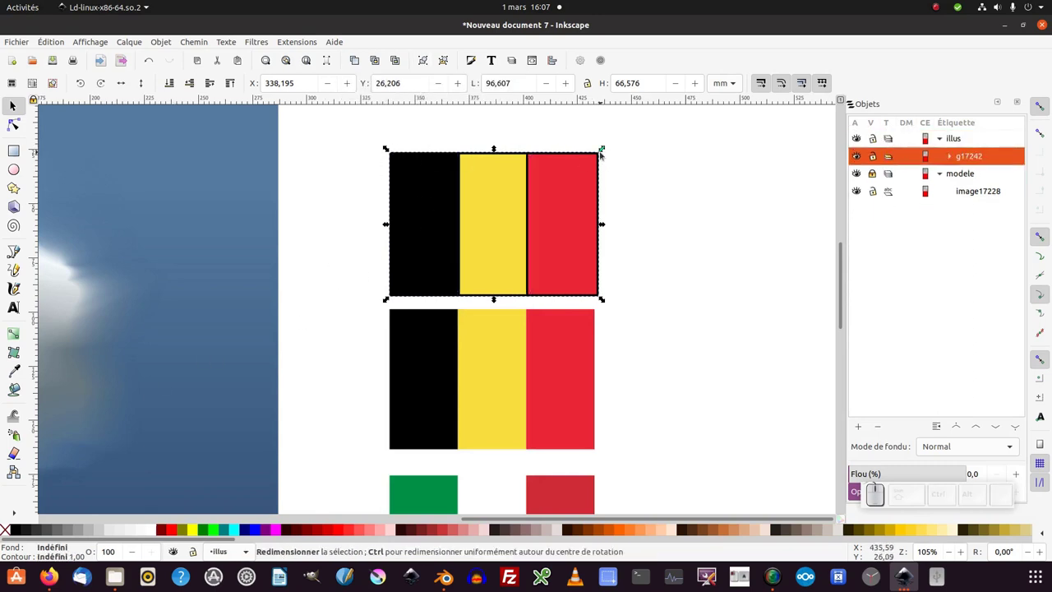
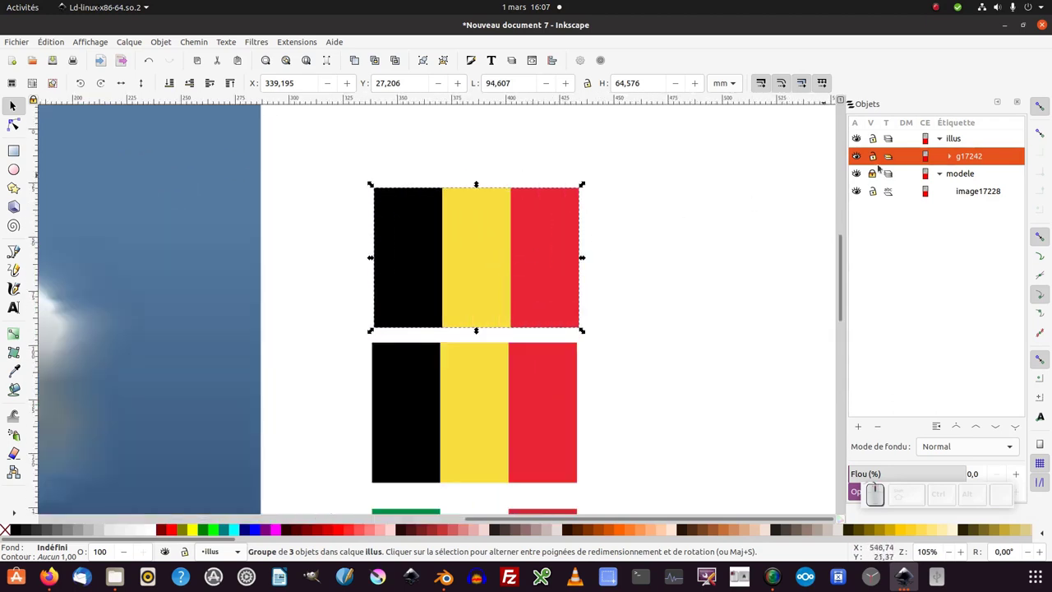
pyautogui.click(952, 154)
pyautogui.moveTo(975, 177); pyautogui.dragTo(975, 197)
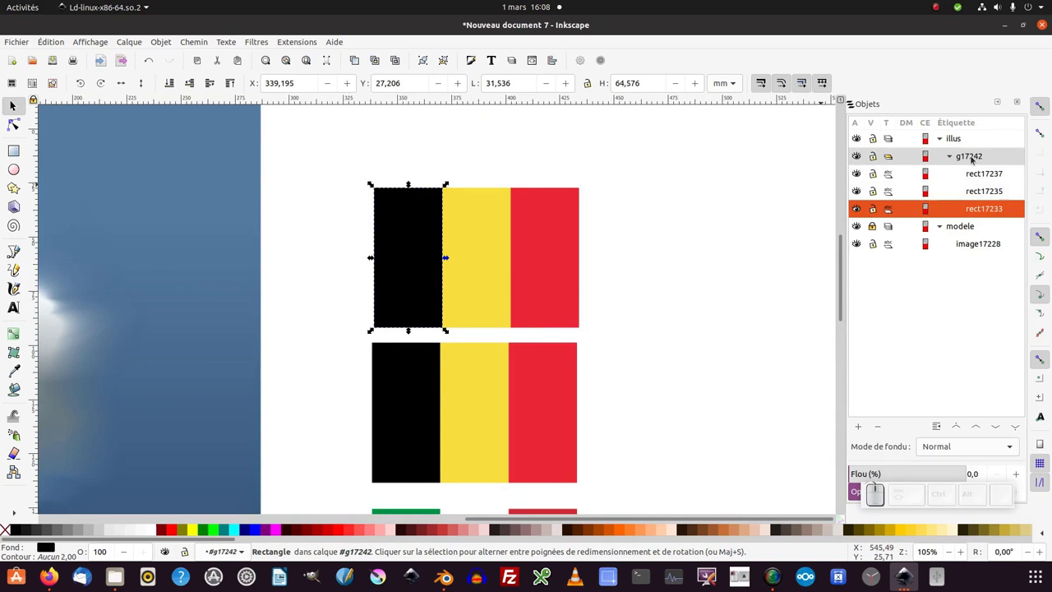
pyautogui.click(974, 158)
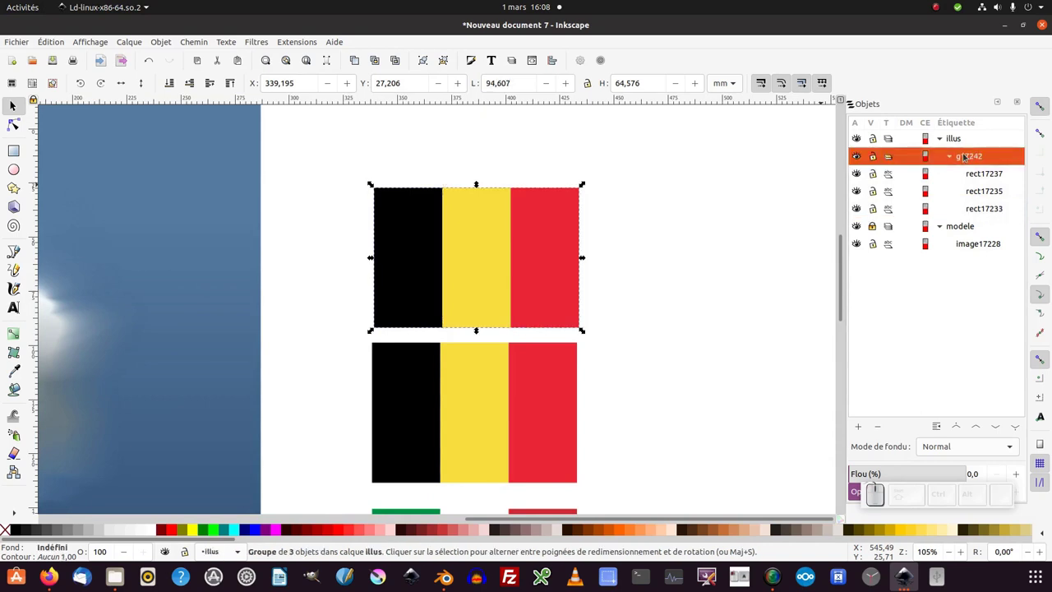
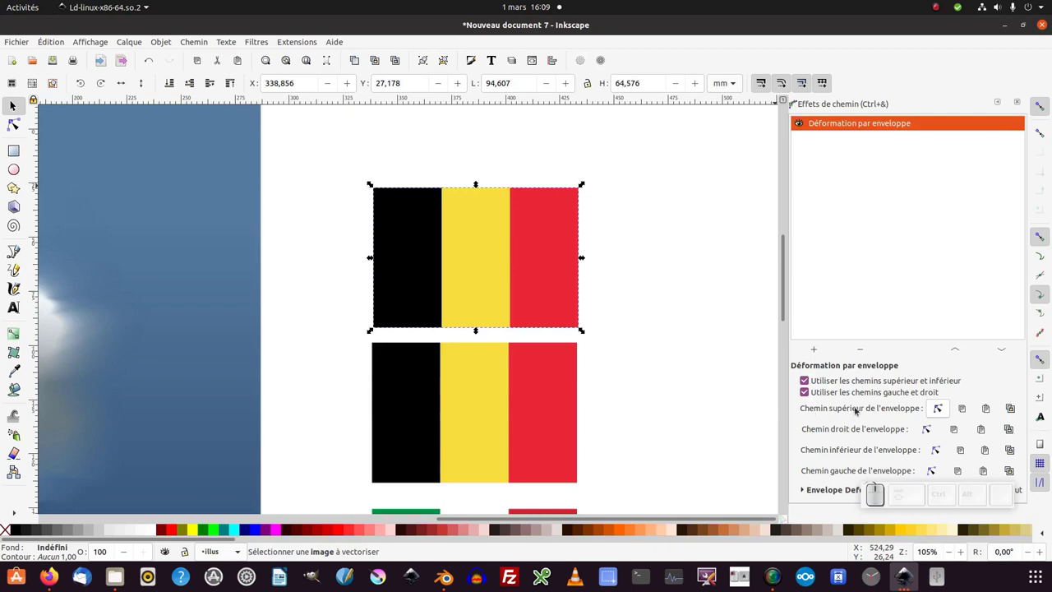
# Step: Begin node-editing the envelope's top path along the flag's upper edge
pyautogui.click(945, 407)
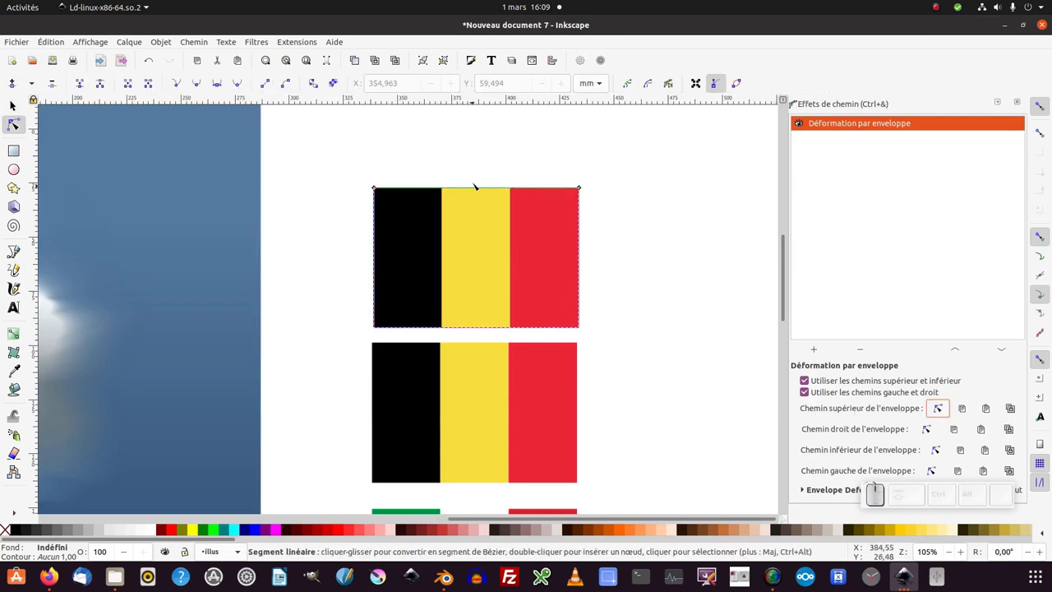
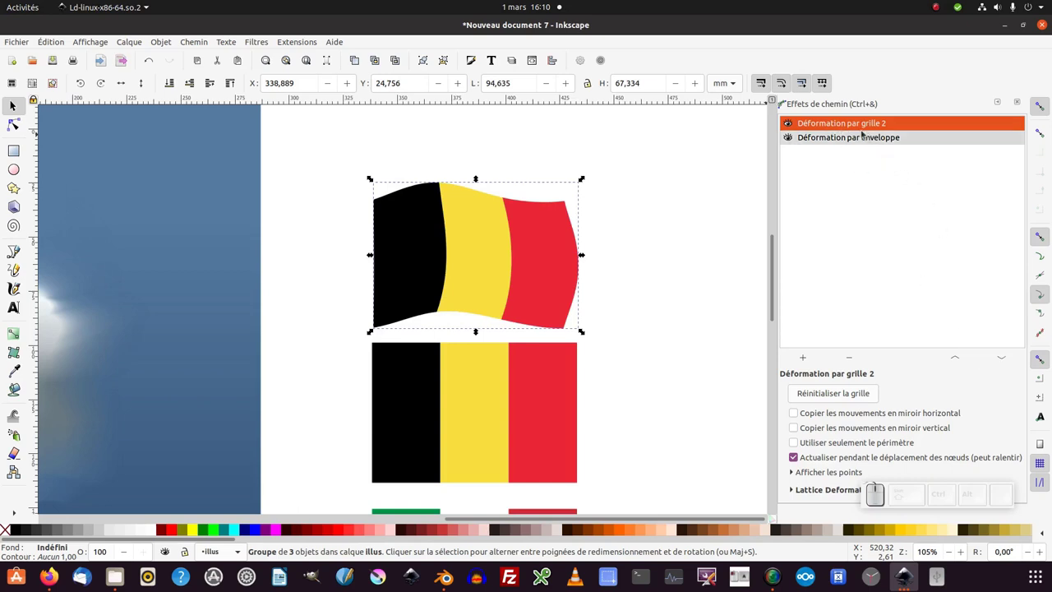
# Step: Move the grid deformation below the envelope in the Path Effects order
pyautogui.click(1011, 362)
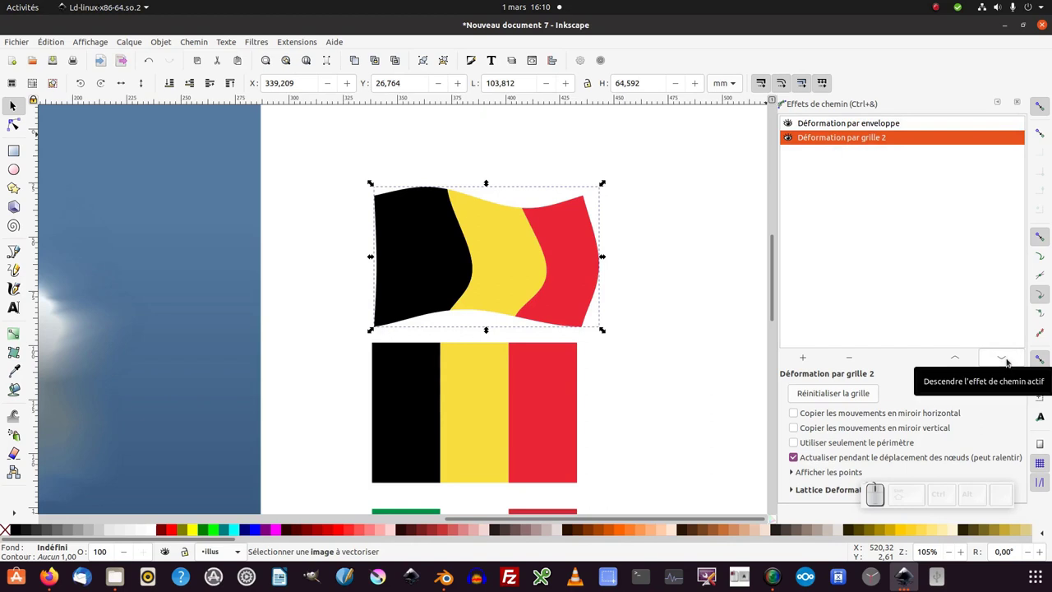
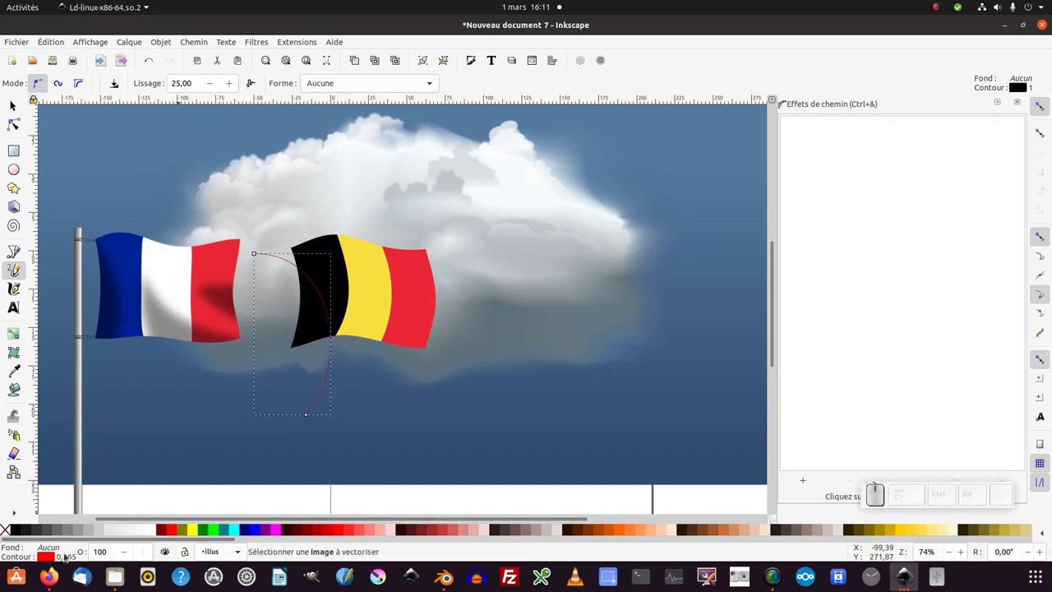
# Step: Bring up Fill and Stroke for the shadow path to blur it at 50% opacity
pyautogui.scroll(3)
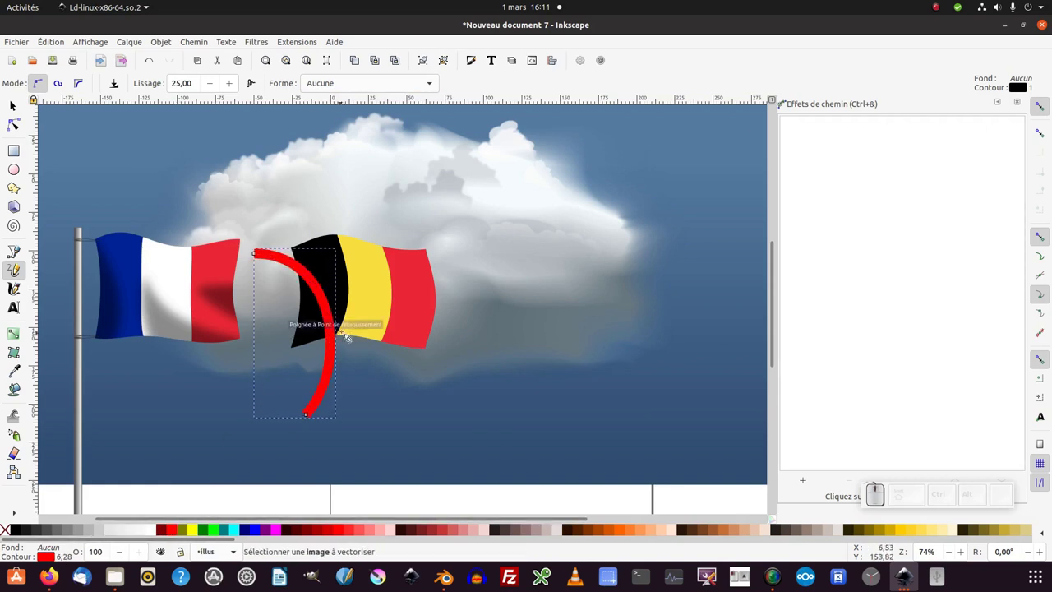
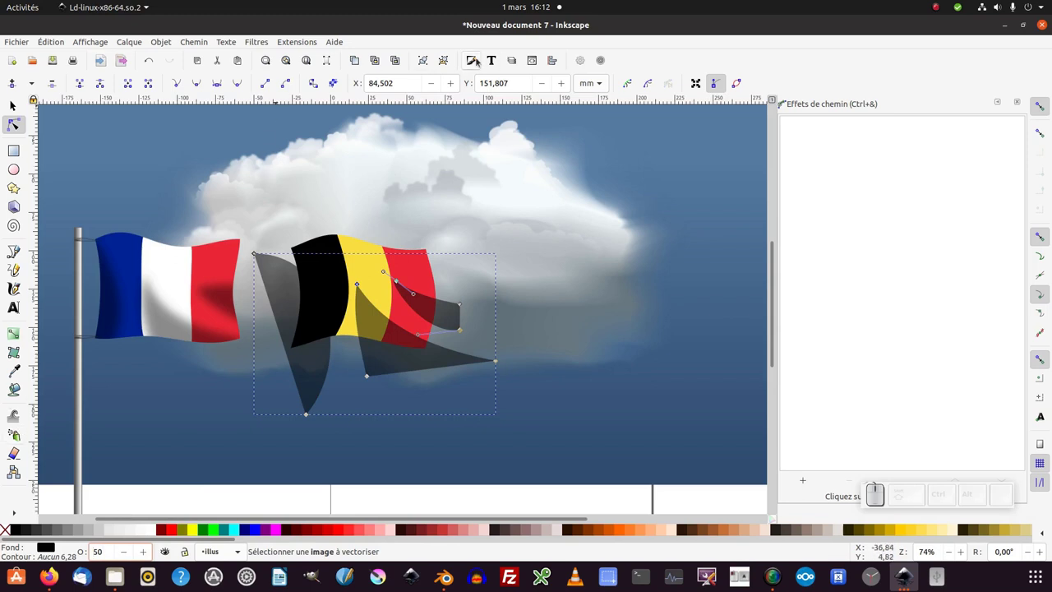
pyautogui.click(478, 60)
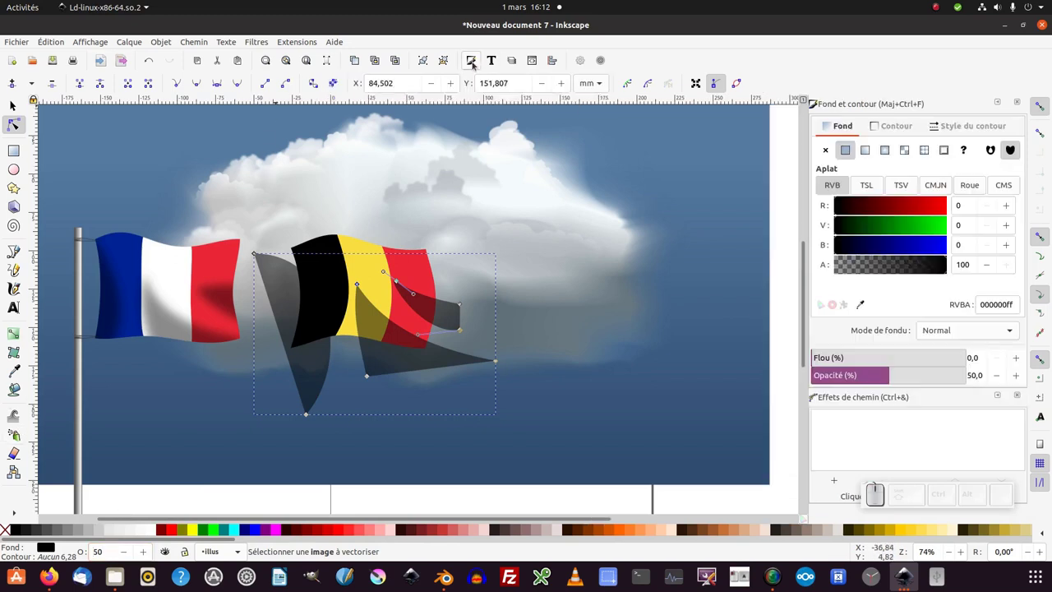
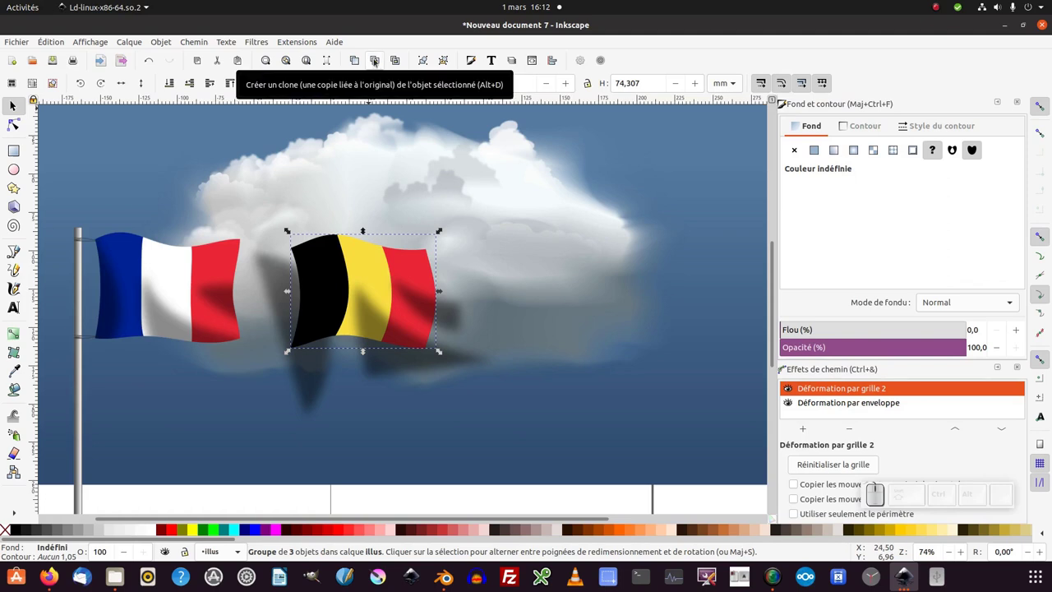
# Step: Undo the unwanted clone, nudge the shadow under the flag, revert the move, and reselect the flag group
pyautogui.click(377, 60)
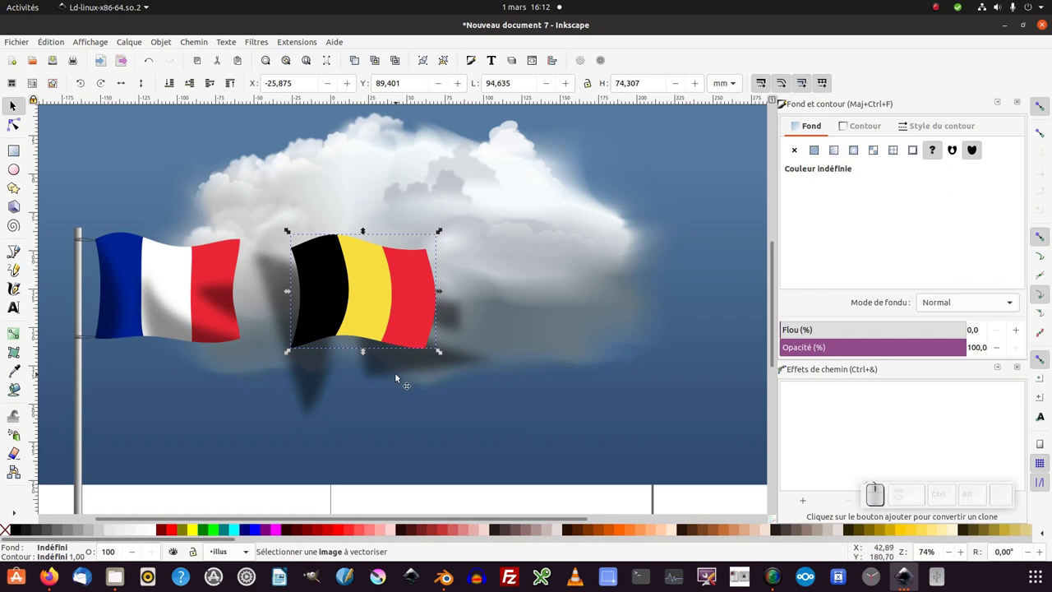
pyautogui.click(397, 367)
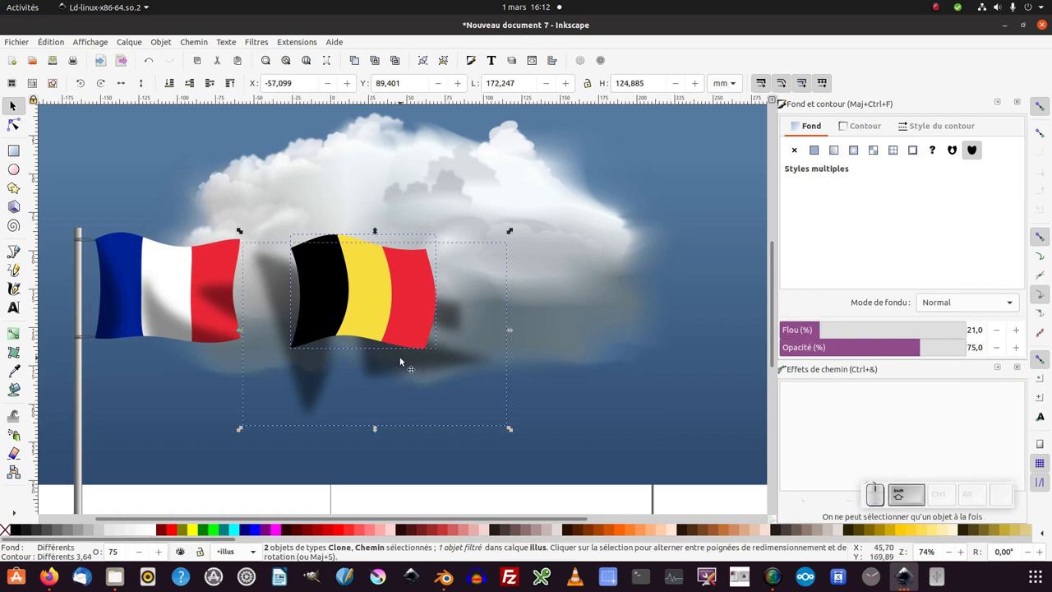
pyautogui.rightClick(400, 288)
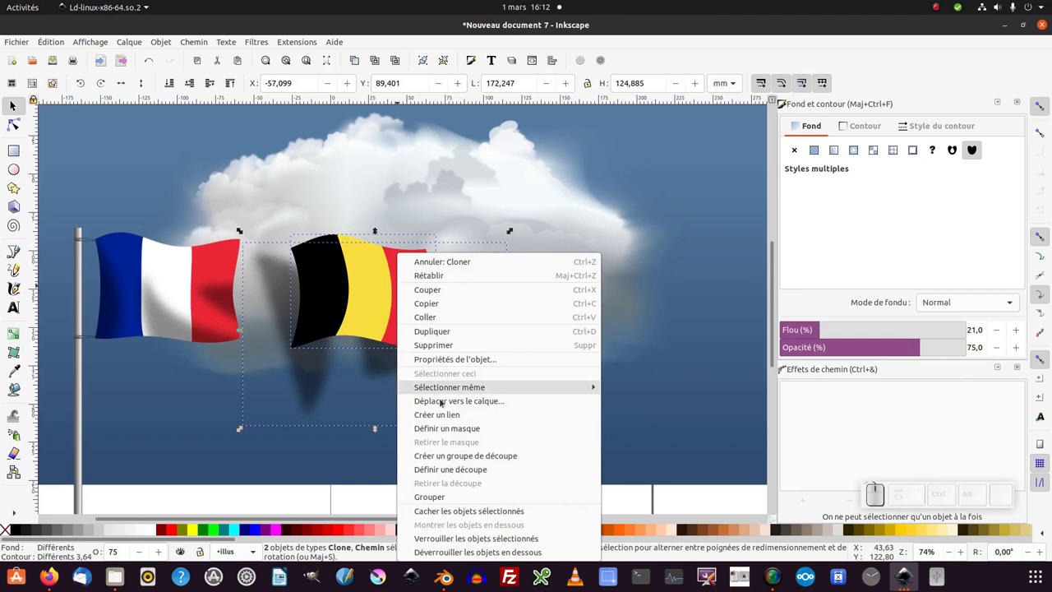
pyautogui.click(455, 468)
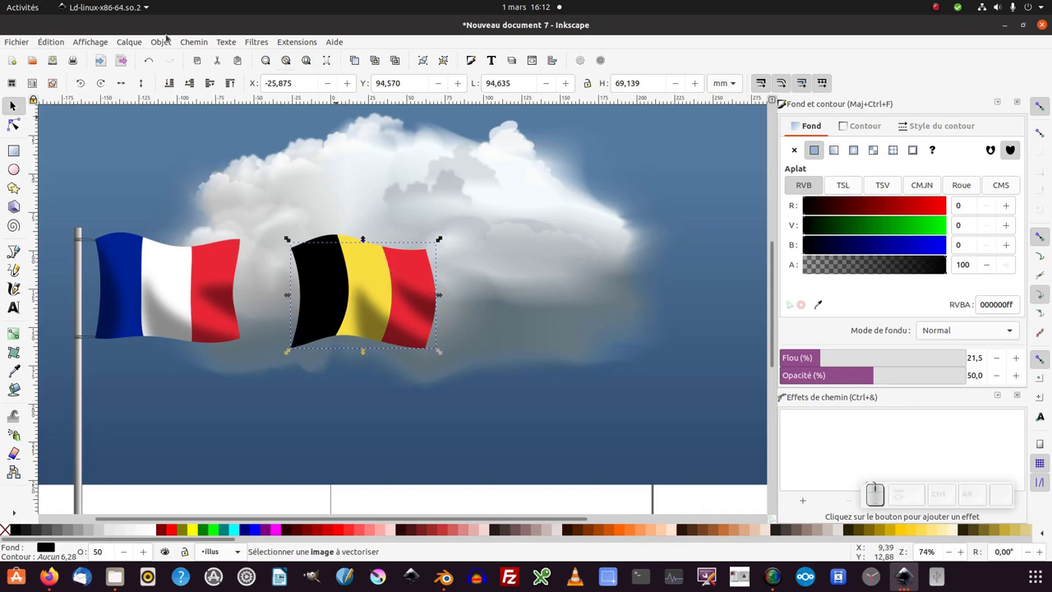
pyautogui.moveTo(380, 325); pyautogui.dragTo(417, 308)
pyautogui.press('ctrl+z')
pyautogui.click(290, 237)
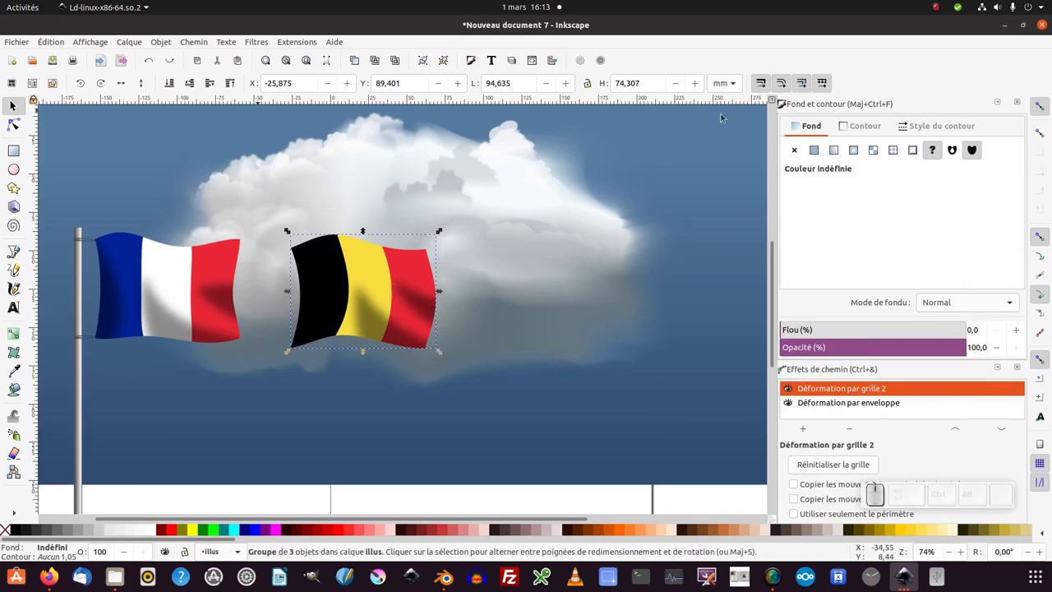
# Step: Group the blurred shadow path with the flag and nudge the new group right over the cloud
pyautogui.click(442, 289)
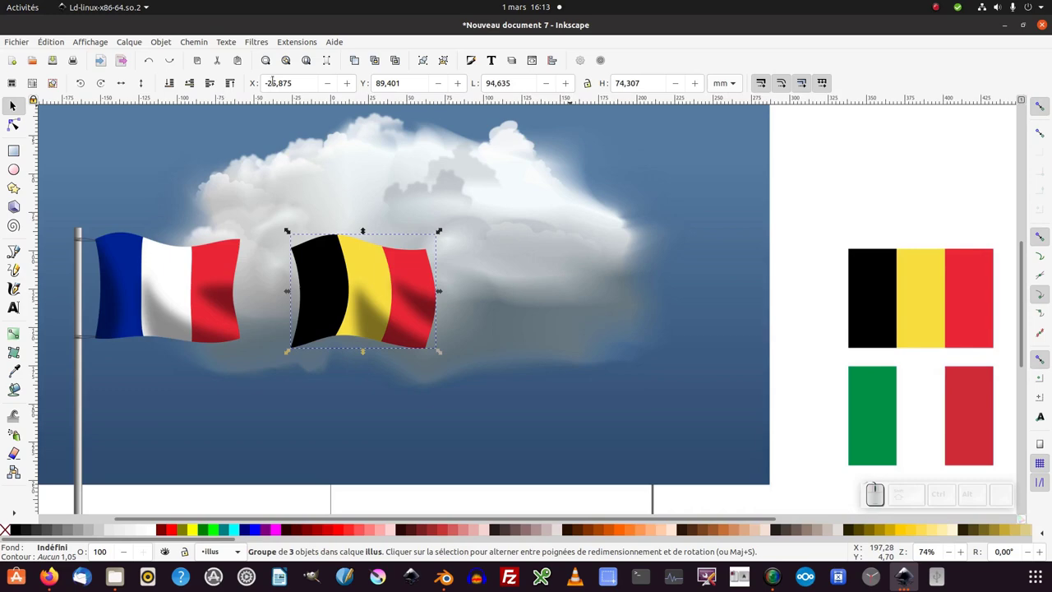
pyautogui.click(442, 289)
pyautogui.click(442, 288)
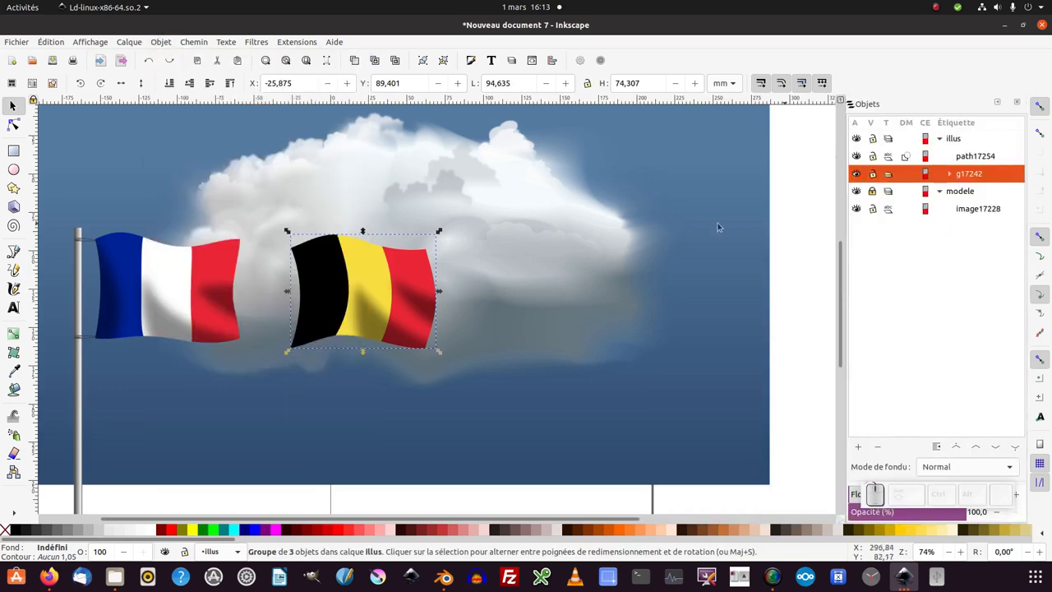
pyautogui.moveTo(417, 315); pyautogui.dragTo(398, 293)
pyautogui.press('ctrl+z')
pyautogui.click(373, 258)
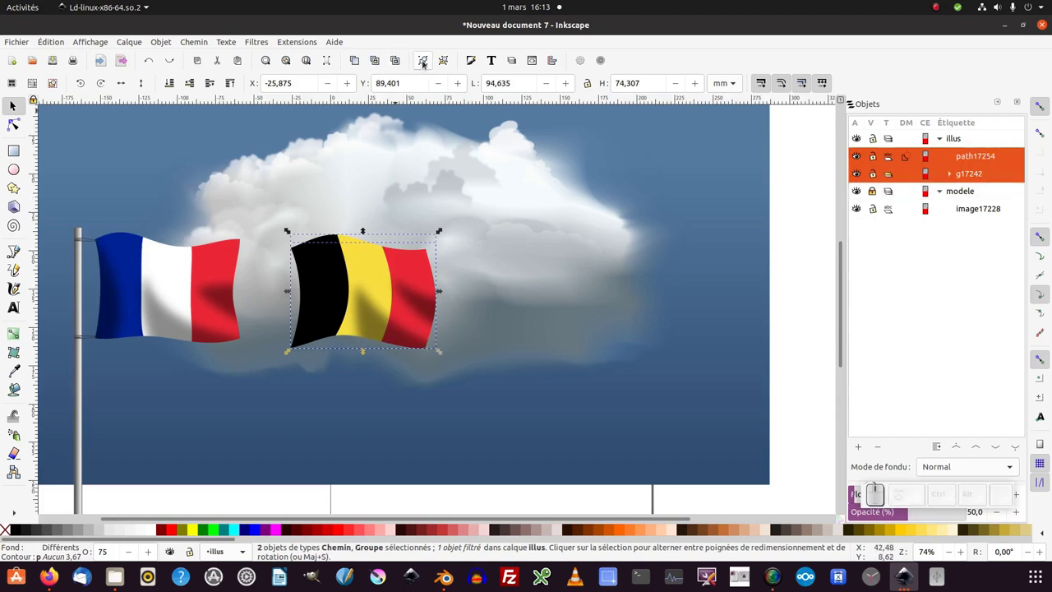
pyautogui.click(426, 62)
pyautogui.middleClick(408, 328)
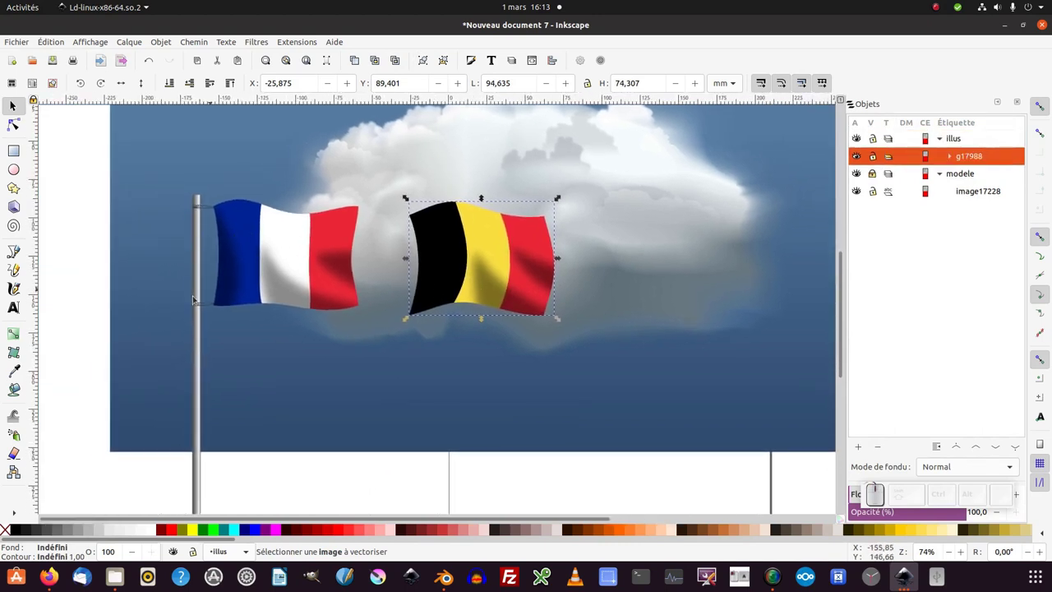
pyautogui.click(561, 256)
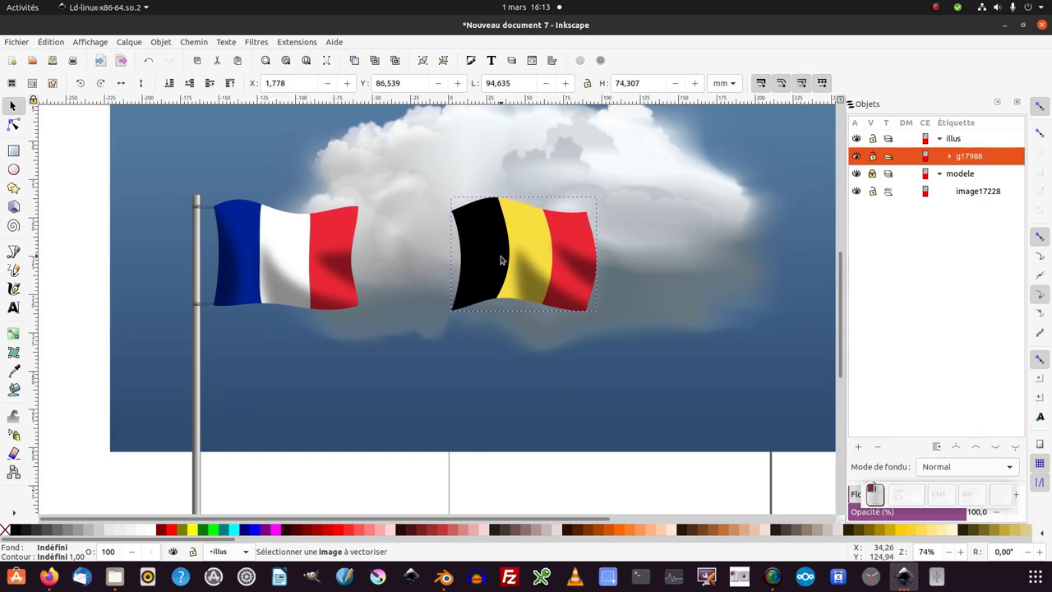
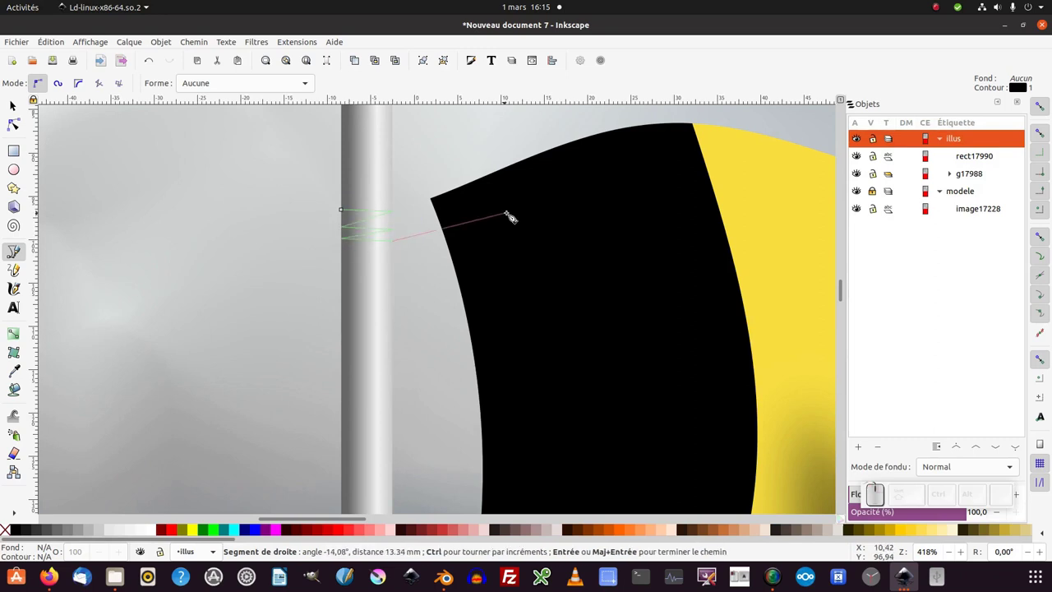
# Step: Draw the pole rectangle, a zigzag cord round it and a straight cord to the flag's top corner
pyautogui.press('Return')
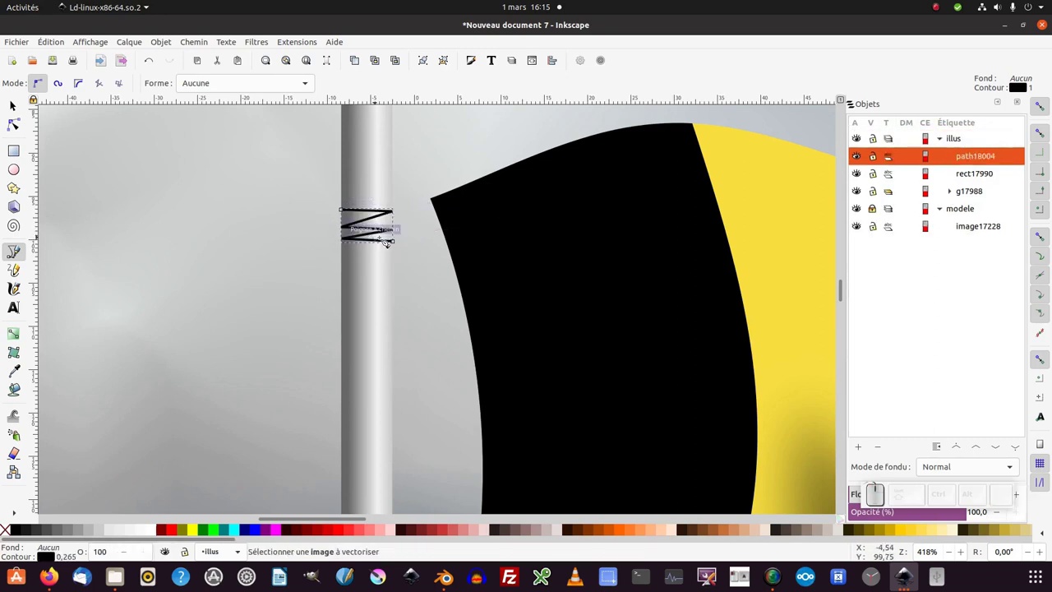
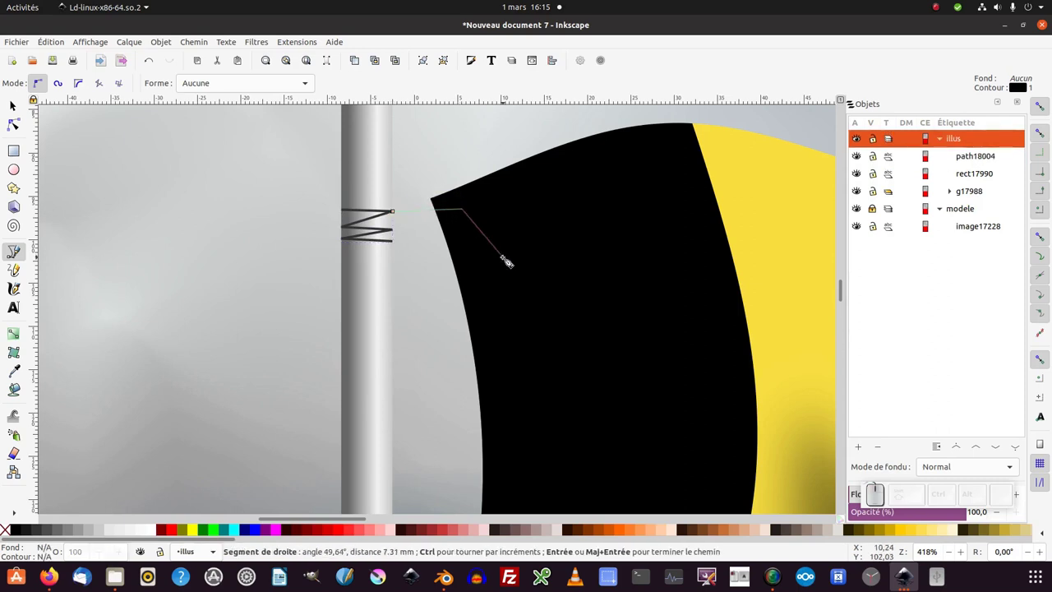
pyautogui.press('Return')
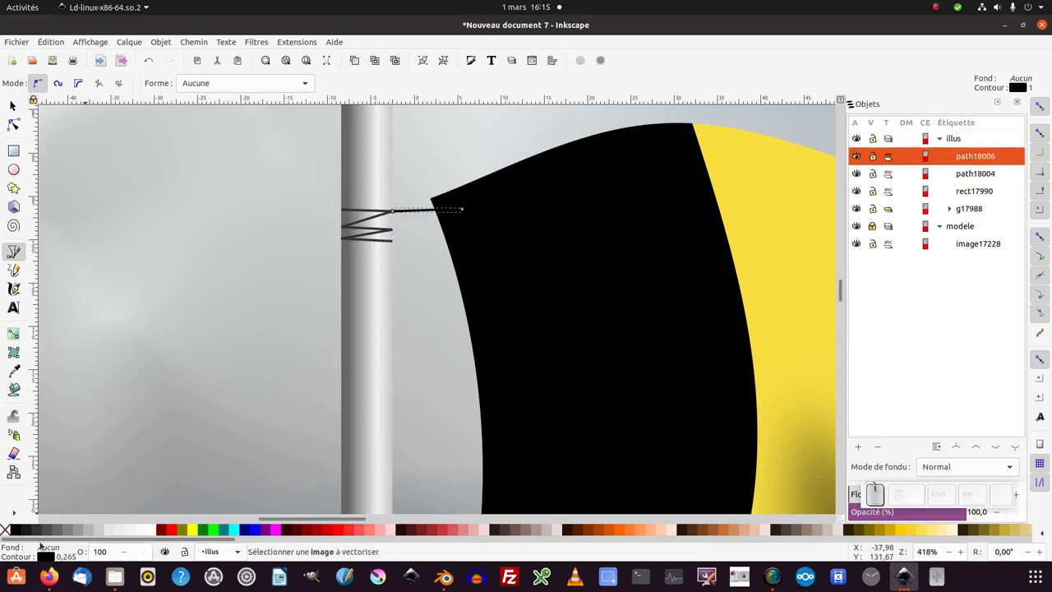
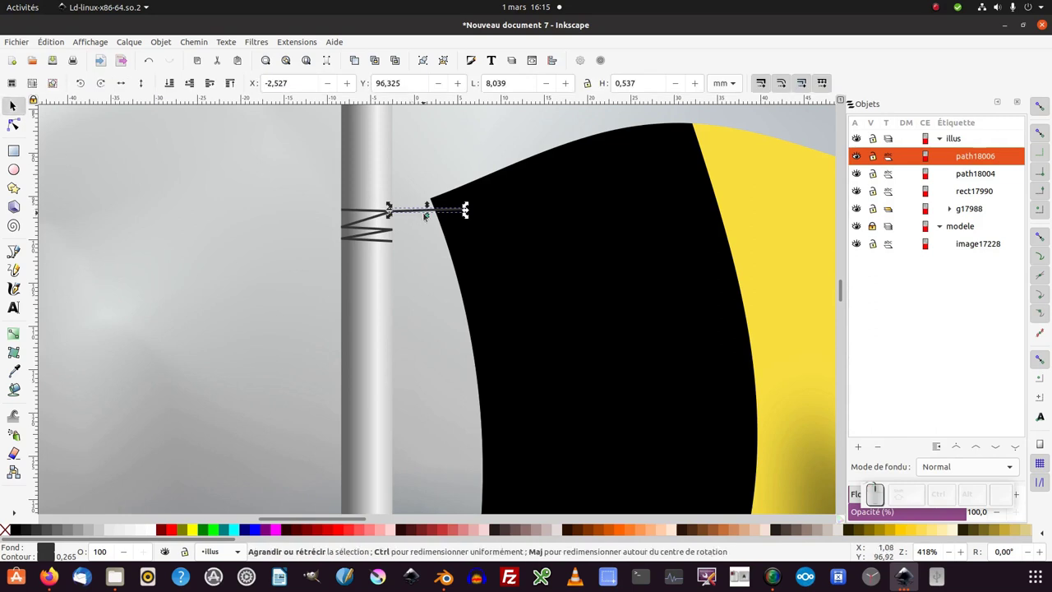
# Step: Duplicate the cord line as a crossing strand and lower it until it sits behind the flag
pyautogui.press('ctrl+d')
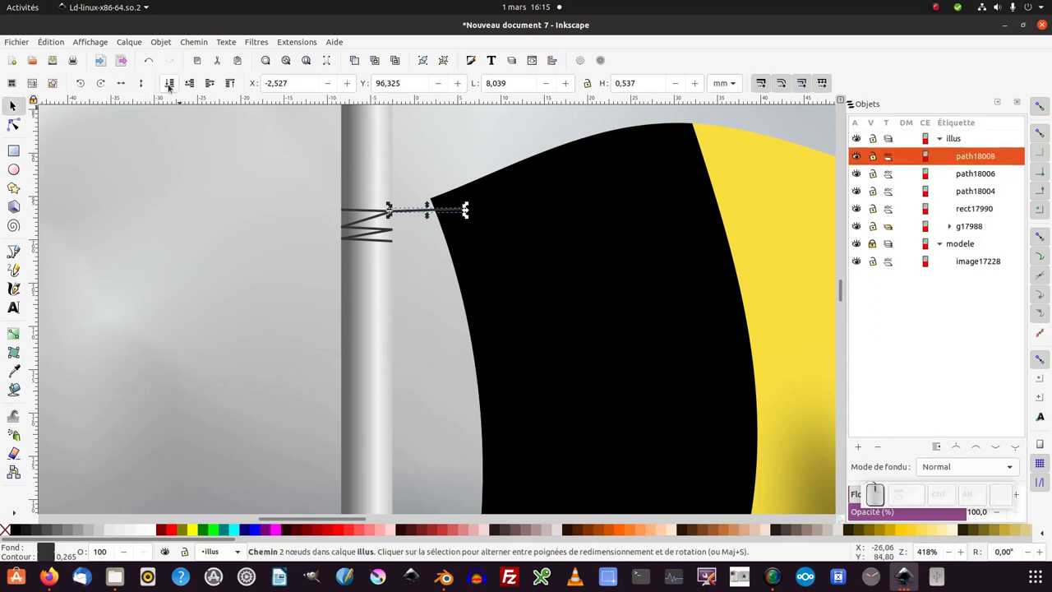
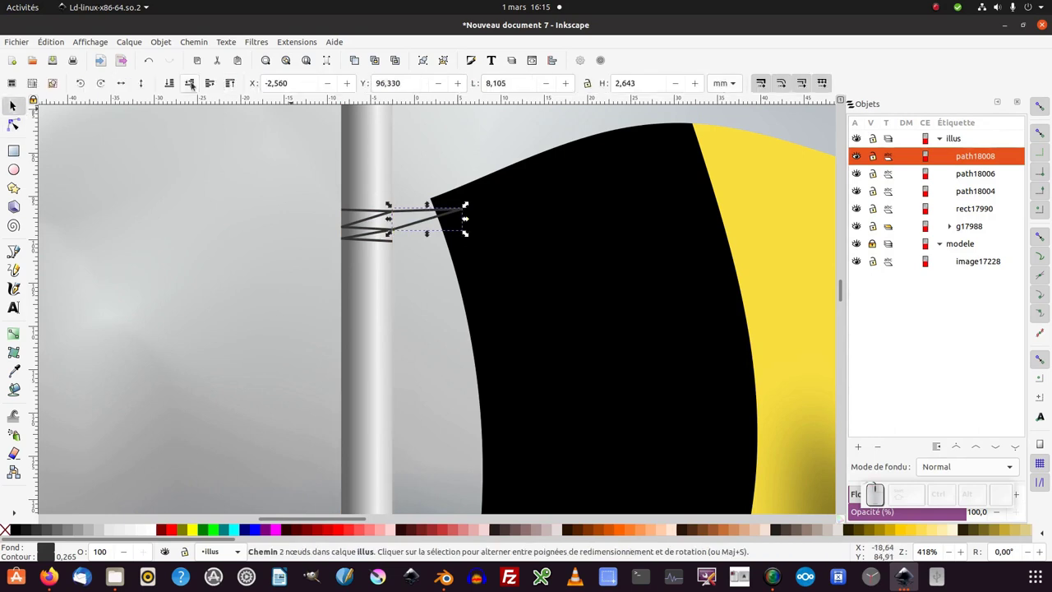
pyautogui.click(392, 217)
pyautogui.click(392, 217)
pyautogui.click(392, 216)
pyautogui.click(392, 216)
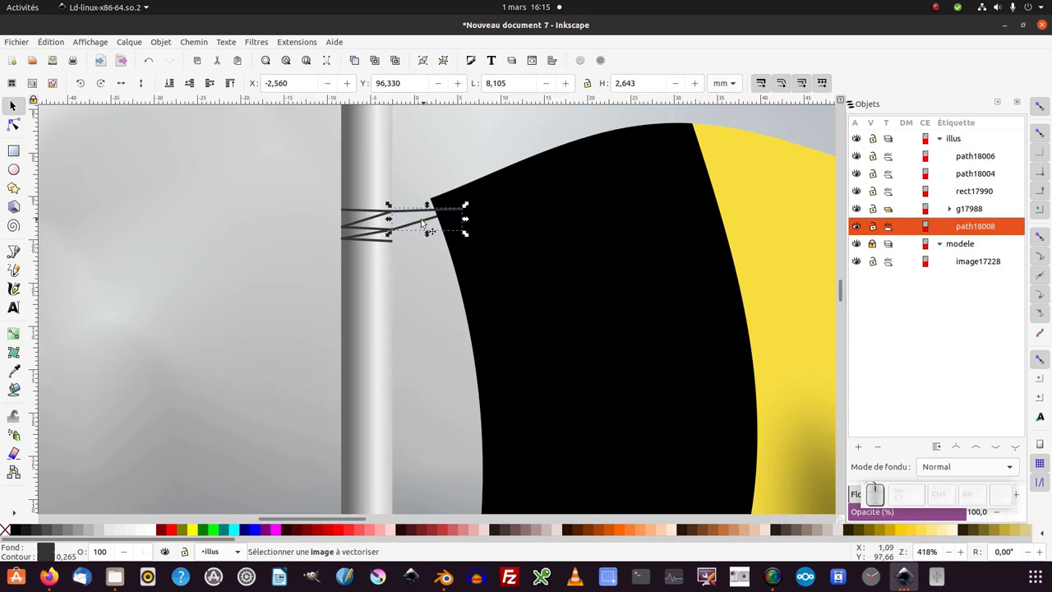
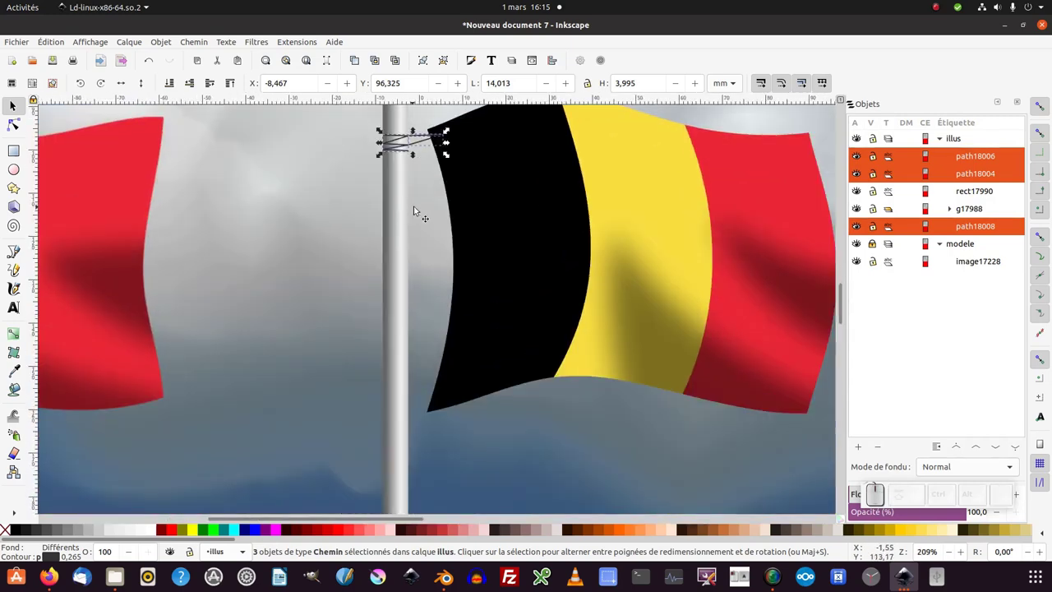
# Step: Move the copied cords to the flag's lower corner and send the upper strand behind the flag
pyautogui.press('ctrl+d')
pyautogui.moveTo(415, 151); pyautogui.dragTo(506, 375)
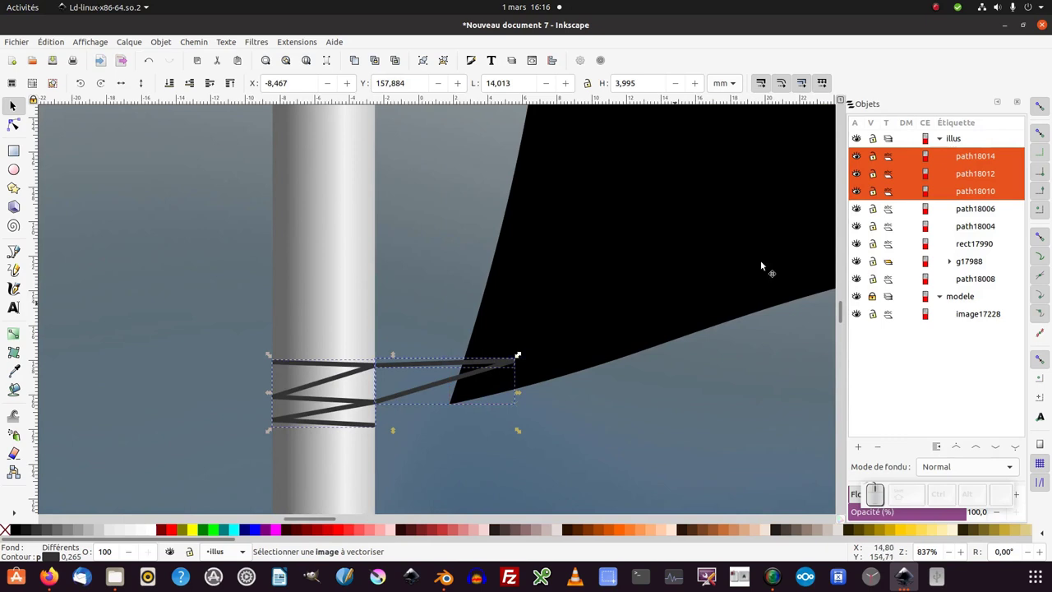
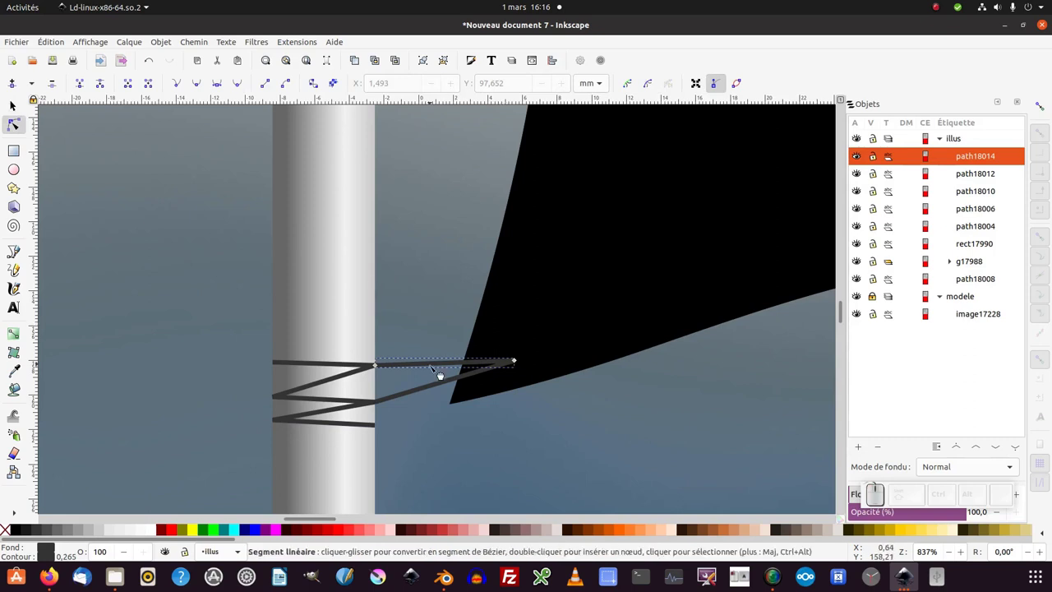
pyautogui.click(18, 108)
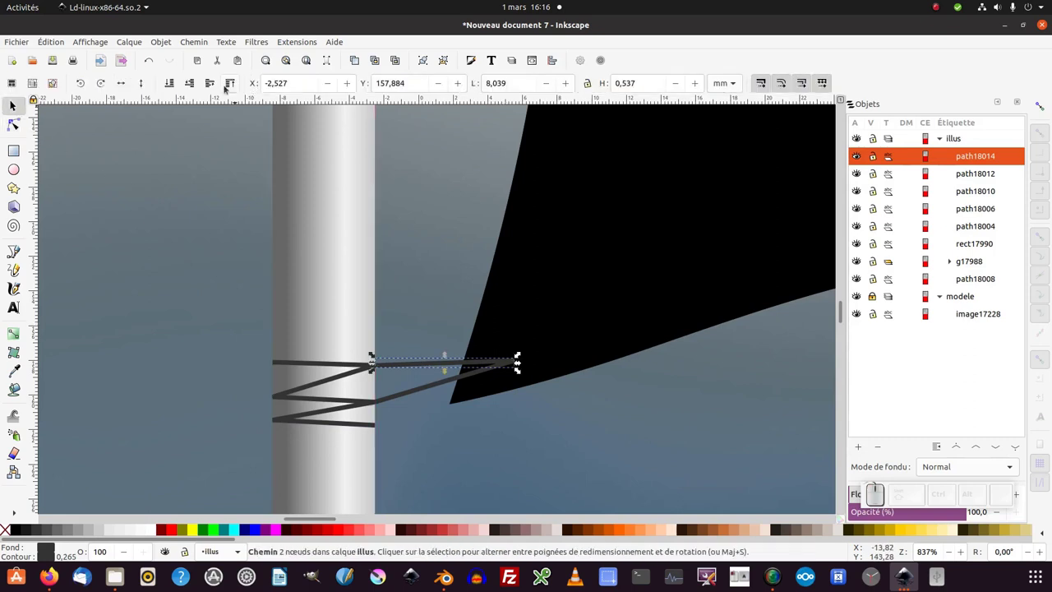
pyautogui.click(195, 87)
pyautogui.doubleClick(195, 88)
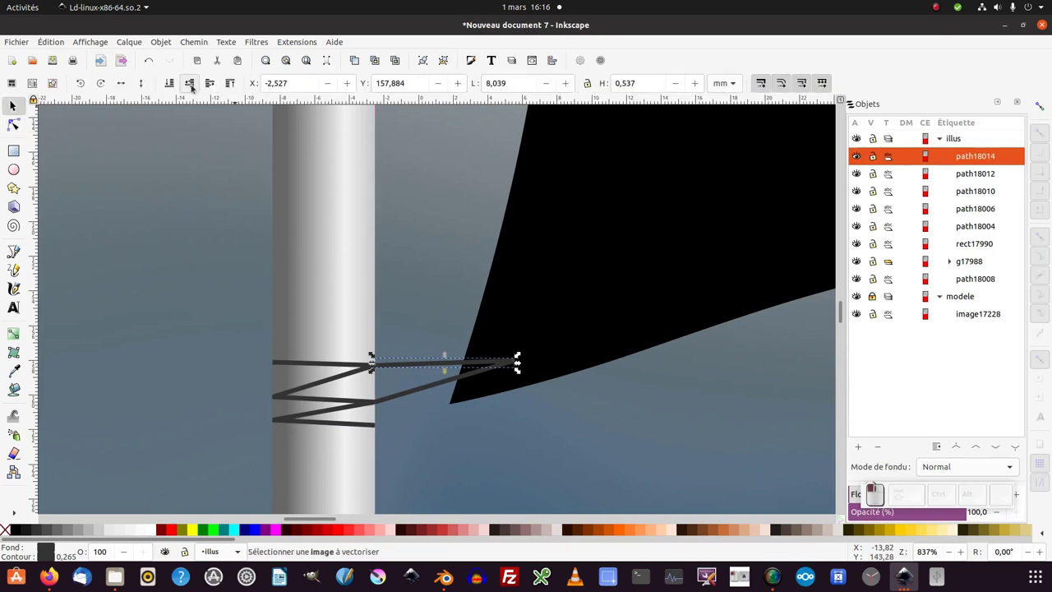
pyautogui.click(195, 87)
pyautogui.press('KP_Subtract')
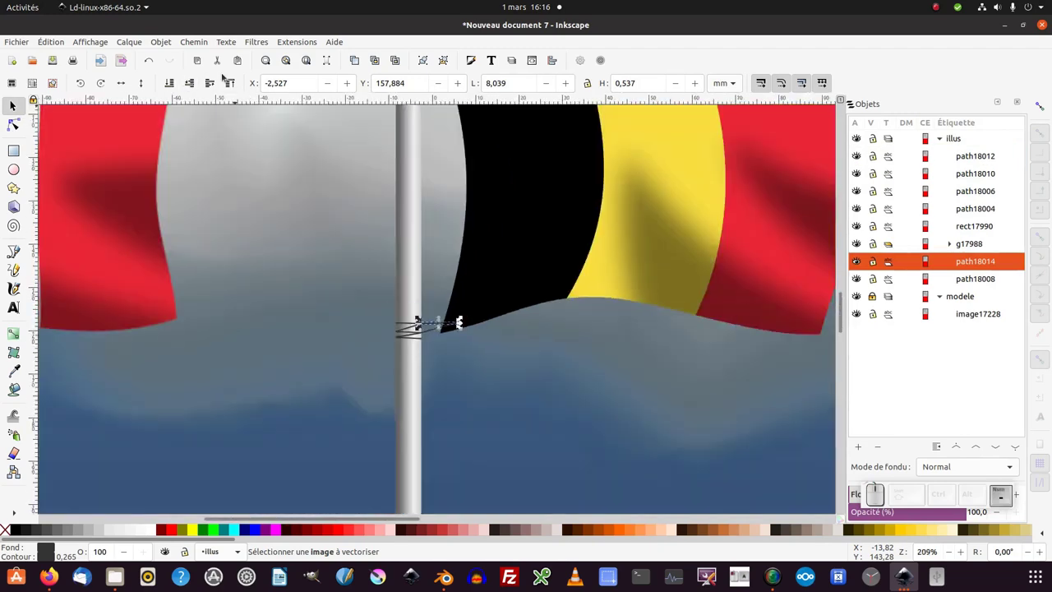
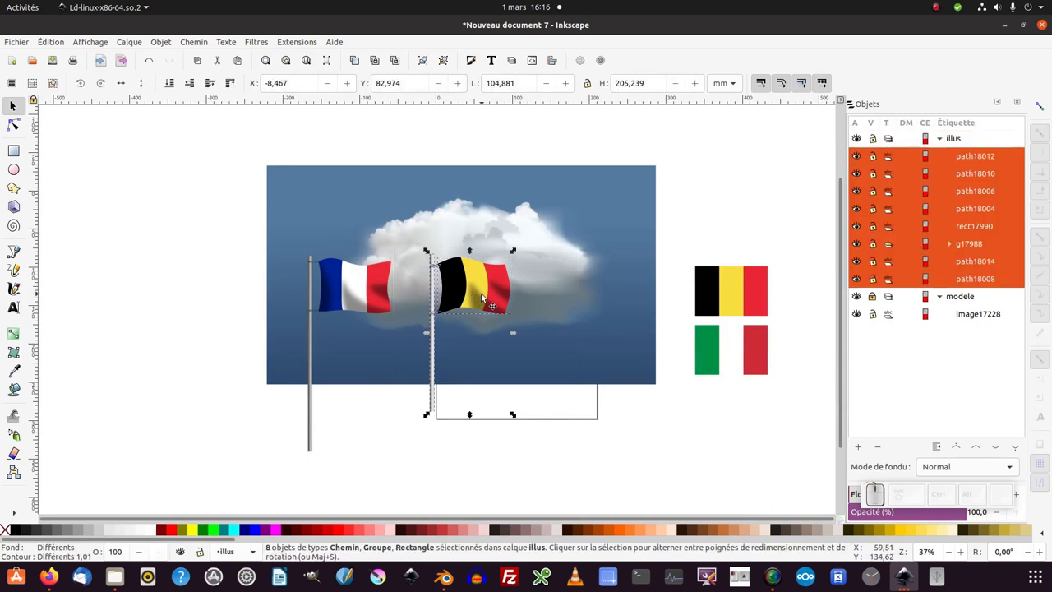
# Step: Rename the flag group drapeau and hide the modele reference layer
pyautogui.press('ctrl+g')
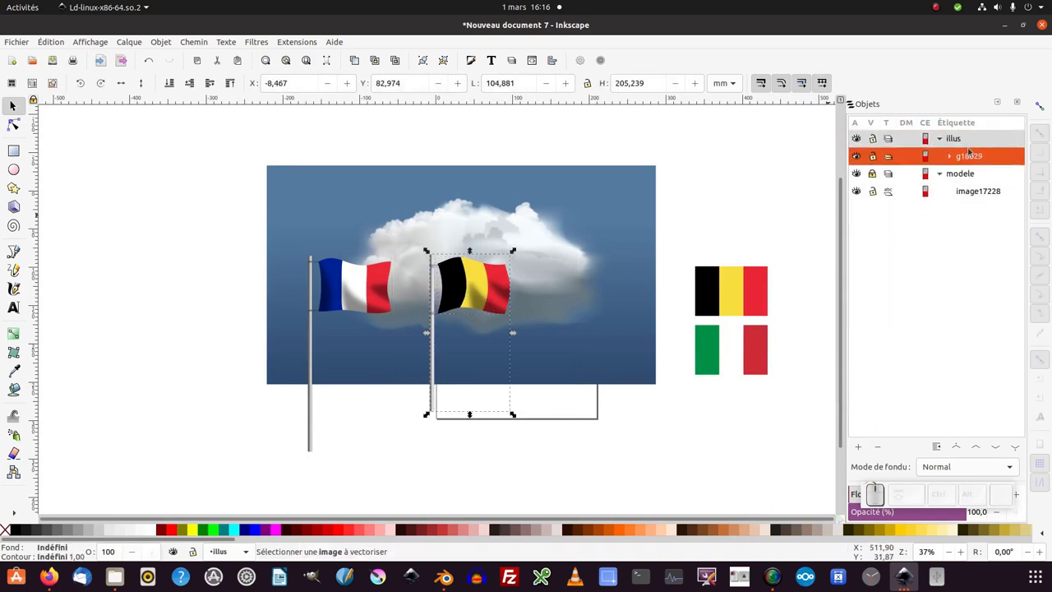
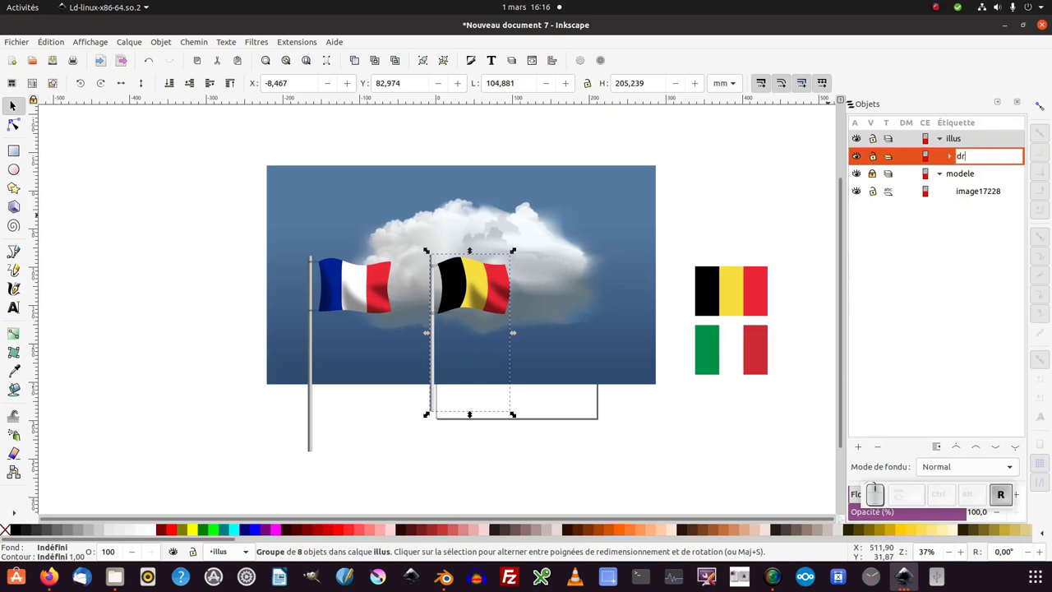
pyautogui.press('BackSpace')
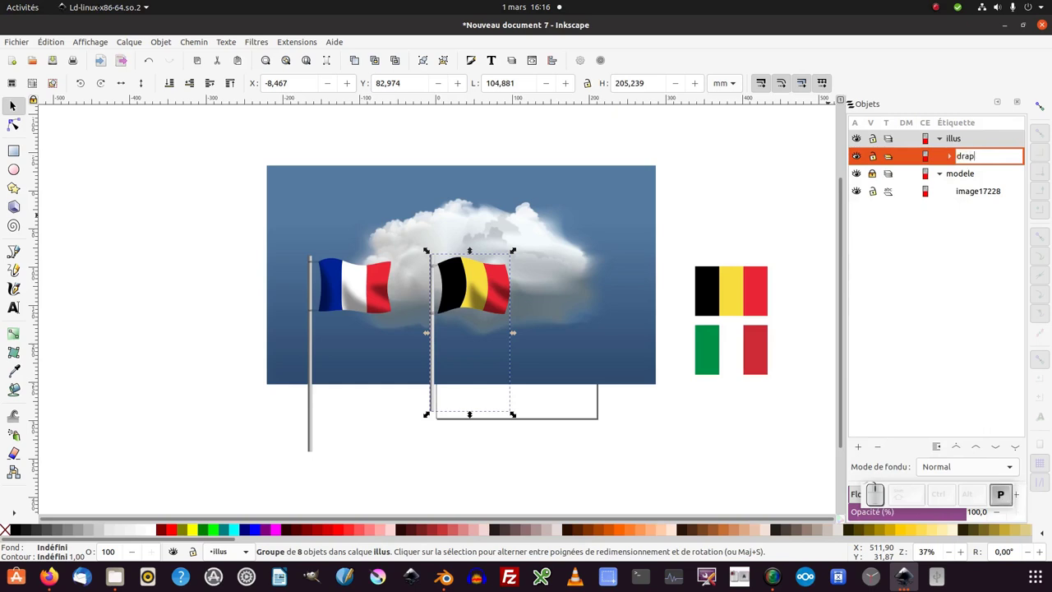
pyautogui.press('Return')
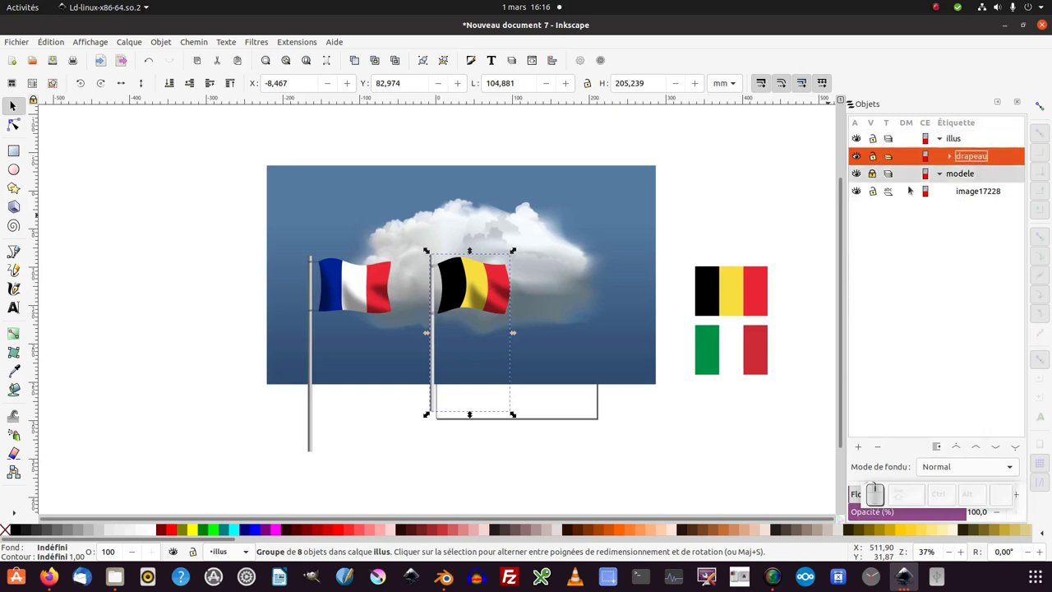
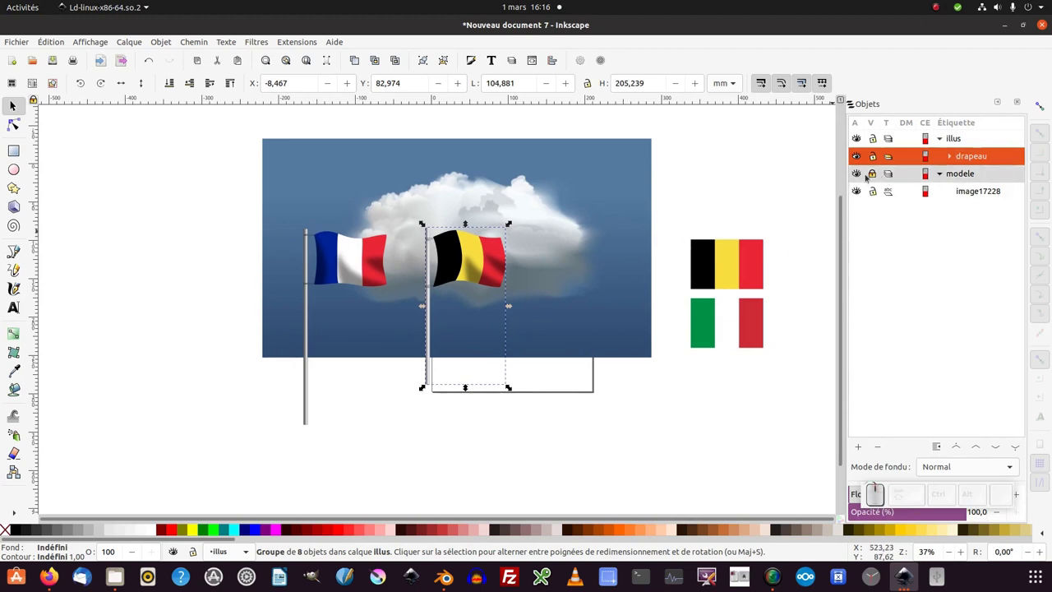
pyautogui.click(856, 177)
pyautogui.click(718, 271)
pyautogui.click(495, 255)
# Step: Select the flag's dark shading path17254 and set its opacity to 40%
pyautogui.moveTo(481, 273); pyautogui.dragTo(507, 288)
pyautogui.moveTo(517, 275); pyautogui.dragTo(486, 281)
pyautogui.click(487, 284)
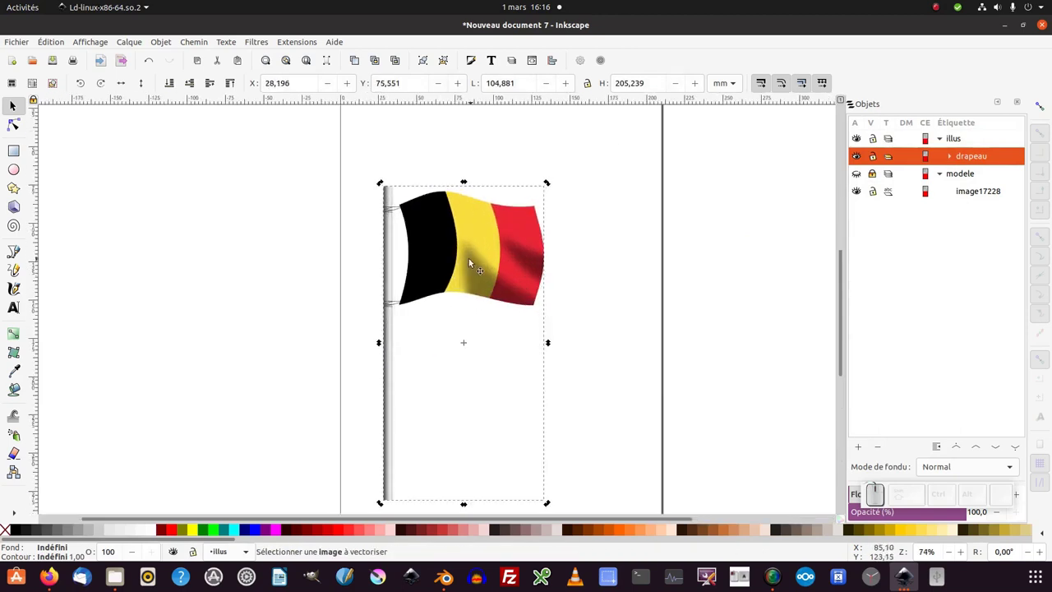
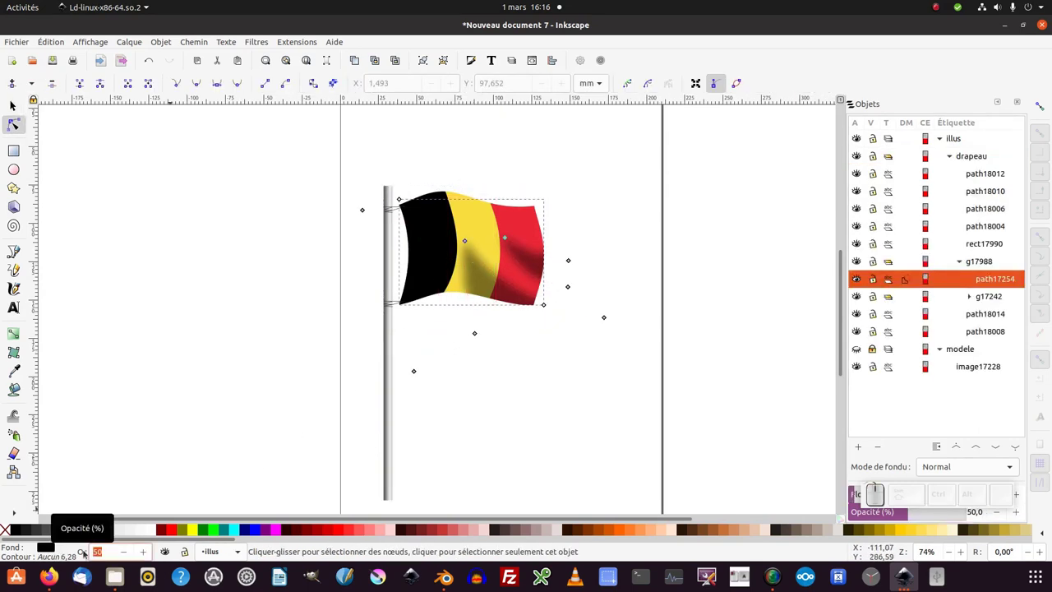
pyautogui.press('KP_4')
pyautogui.press('KP_0')
pyautogui.press('KP_Enter')
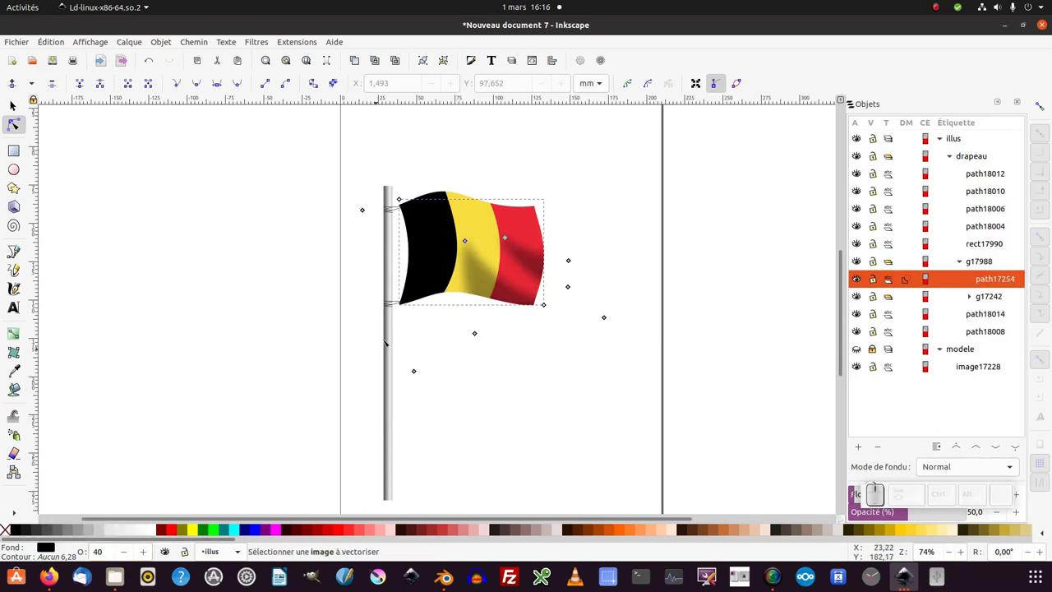
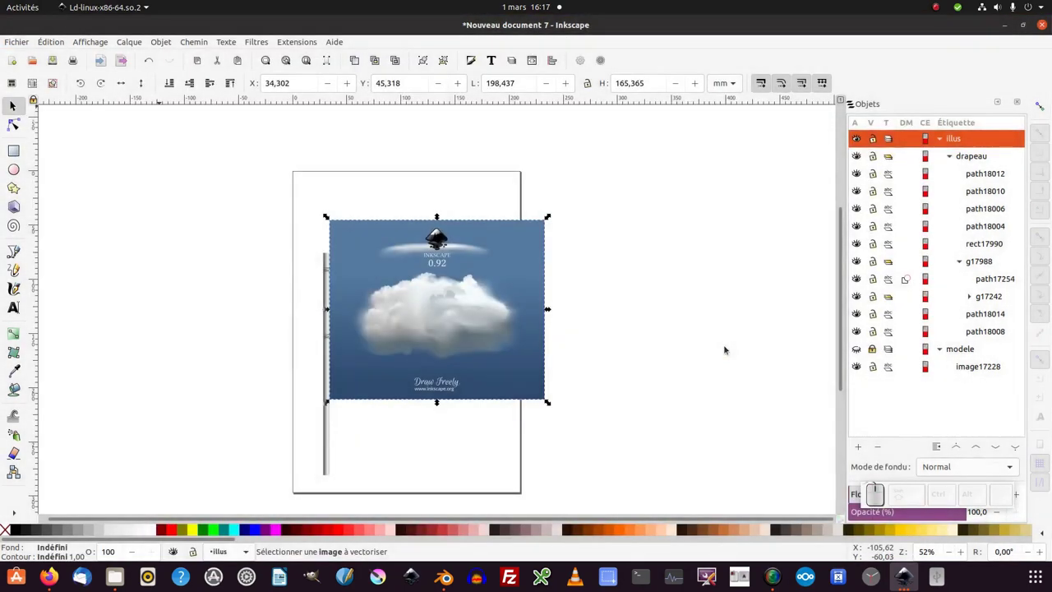
# Step: Scale the pasted cloud illustration up around the flag and send it behind the flag and pole
pyautogui.moveTo(500, 306); pyautogui.dragTo(589, 382)
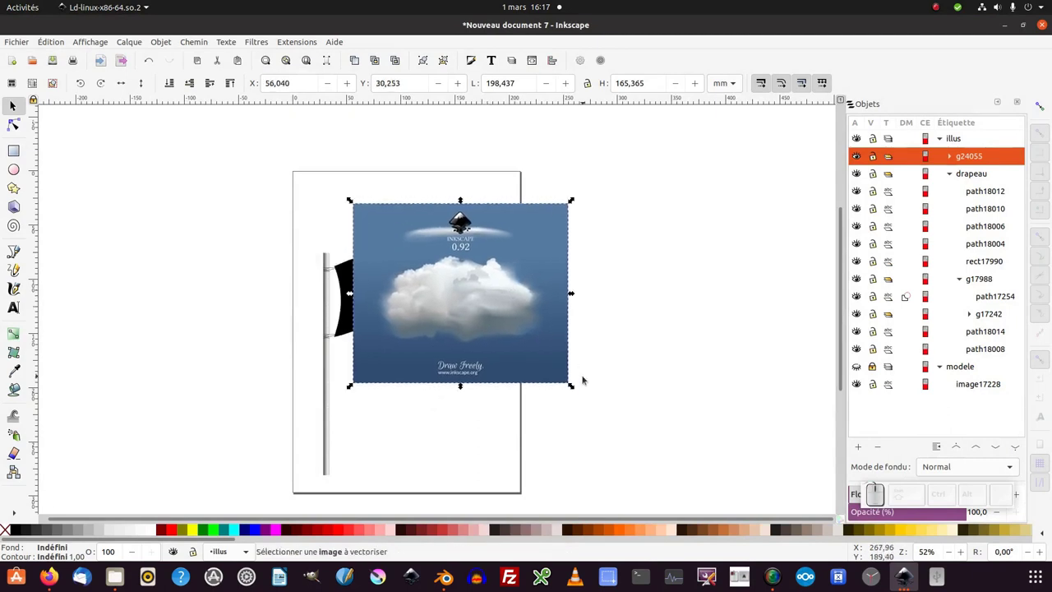
pyautogui.moveTo(577, 390); pyautogui.dragTo(709, 194)
pyautogui.moveTo(678, 203); pyautogui.dragTo(645, 249)
pyautogui.moveTo(639, 253); pyautogui.dragTo(158, 101)
pyautogui.click(170, 85)
pyautogui.moveTo(515, 402); pyautogui.dragTo(481, 166)
# Step: Delete the Inkscape logo and caption text from inside the illustration group
pyautogui.click(484, 151)
pyautogui.click(483, 151)
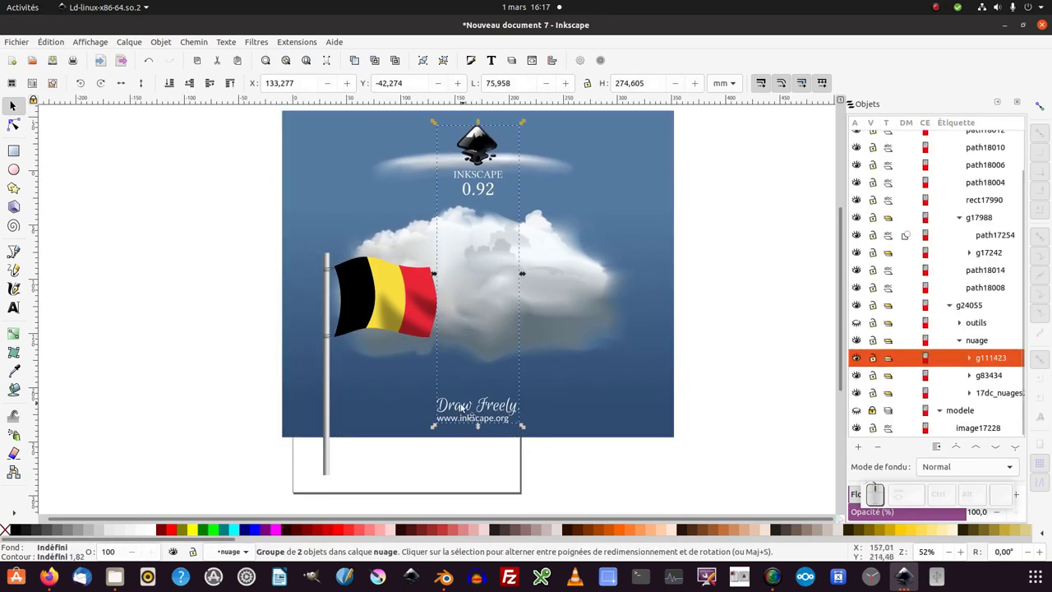
pyautogui.press('Delete')
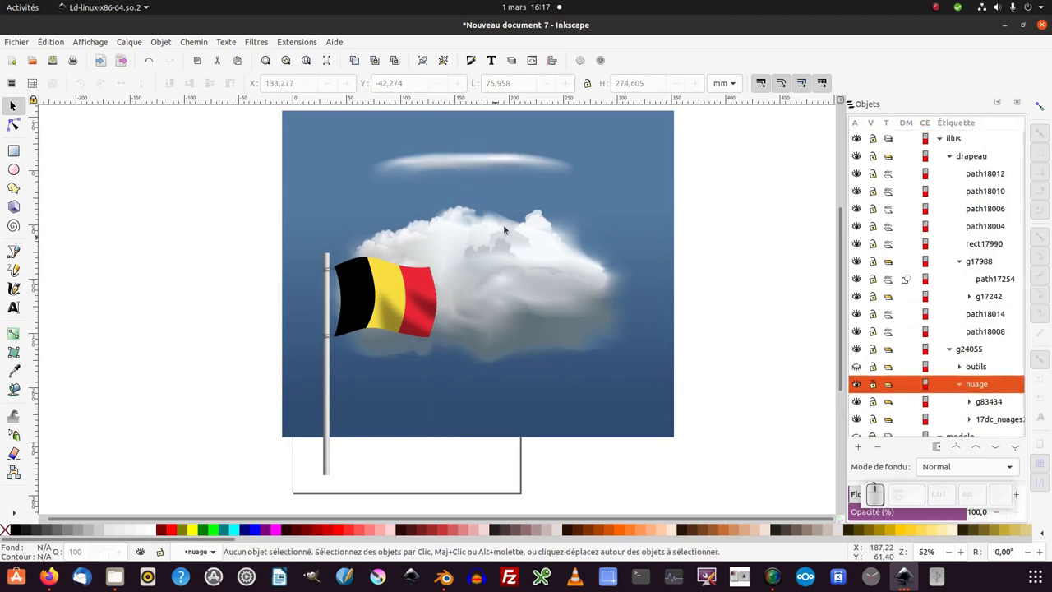
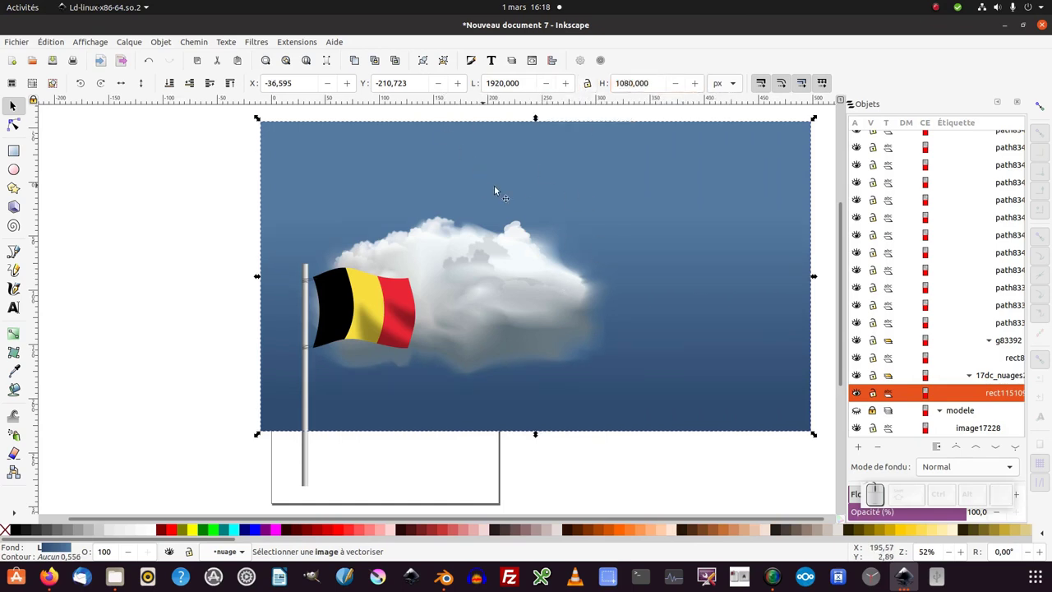
# Step: Widen the sky rectangle to 1920×1080 px and reposition the big cloud and flag beside each other
pyautogui.moveTo(542, 193); pyautogui.dragTo(689, 195)
pyautogui.click(773, 180)
pyautogui.moveTo(772, 171); pyautogui.dragTo(433, 283)
pyautogui.click(392, 288)
pyautogui.moveTo(374, 309); pyautogui.dragTo(468, 268)
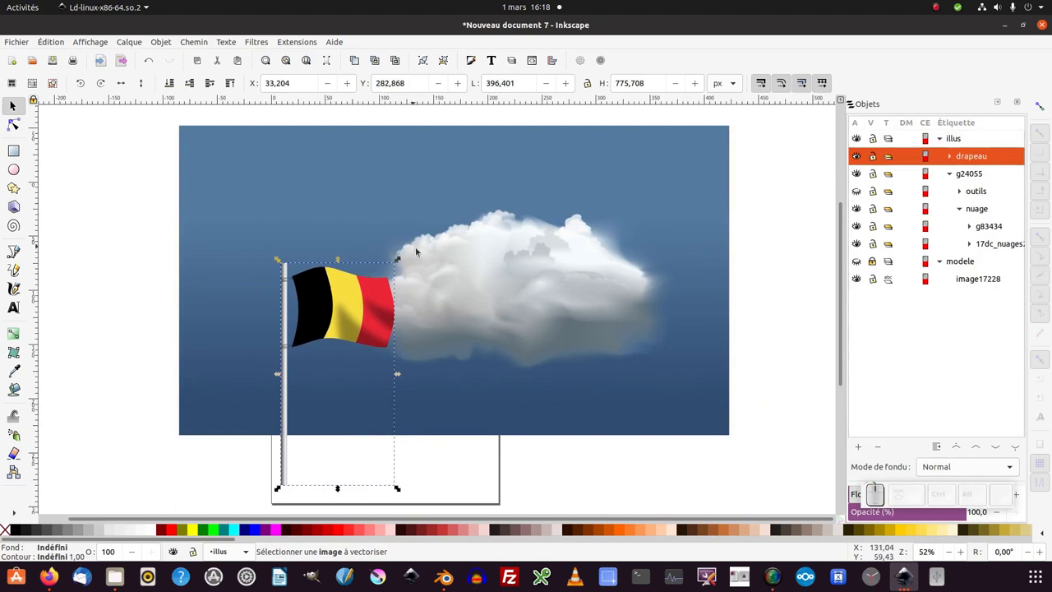
# Step: Expand the g24055 and nuage groups in Objects and select the cloud shapes group g83434
pyautogui.click(524, 257)
pyautogui.click(484, 256)
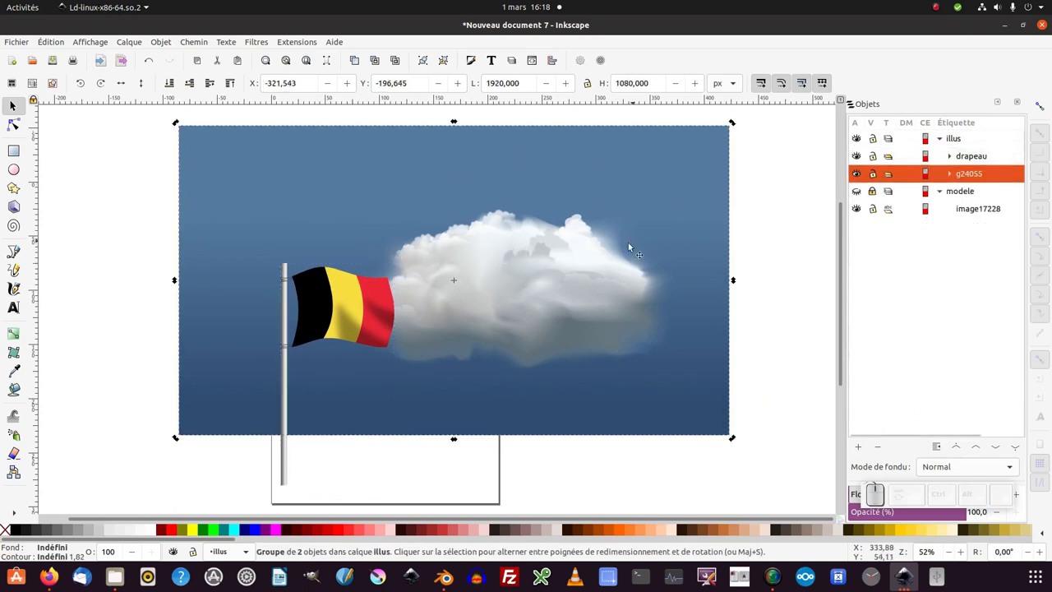
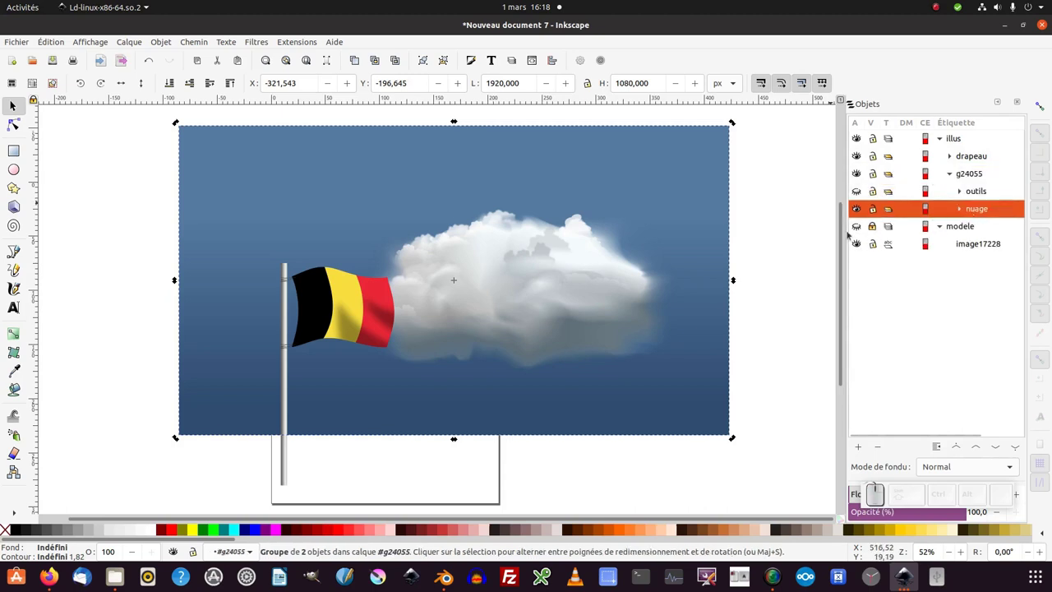
pyautogui.click(530, 277)
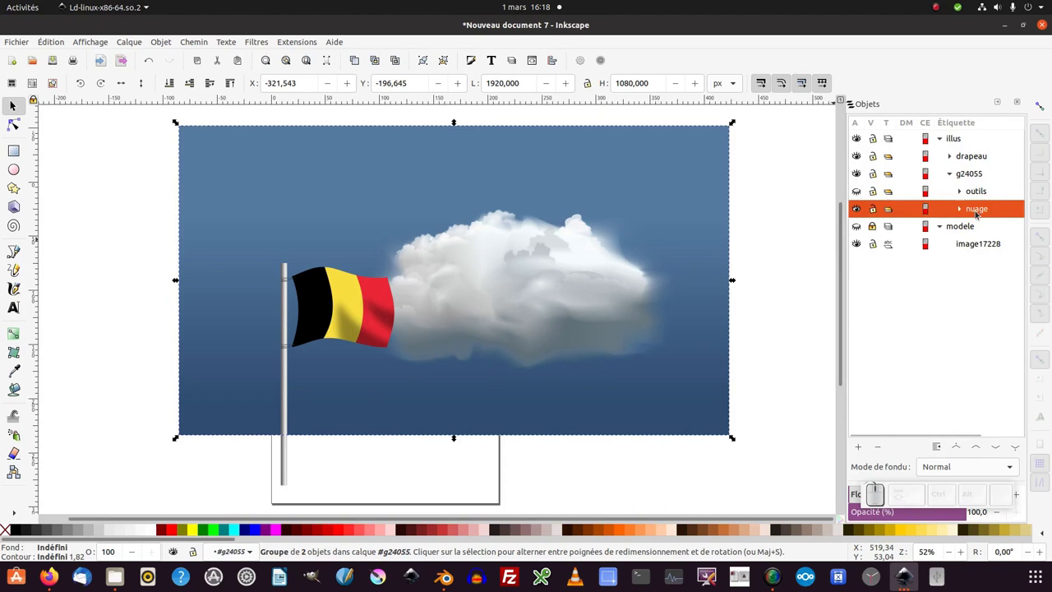
pyautogui.click(957, 209)
pyautogui.click(962, 210)
pyautogui.click(990, 228)
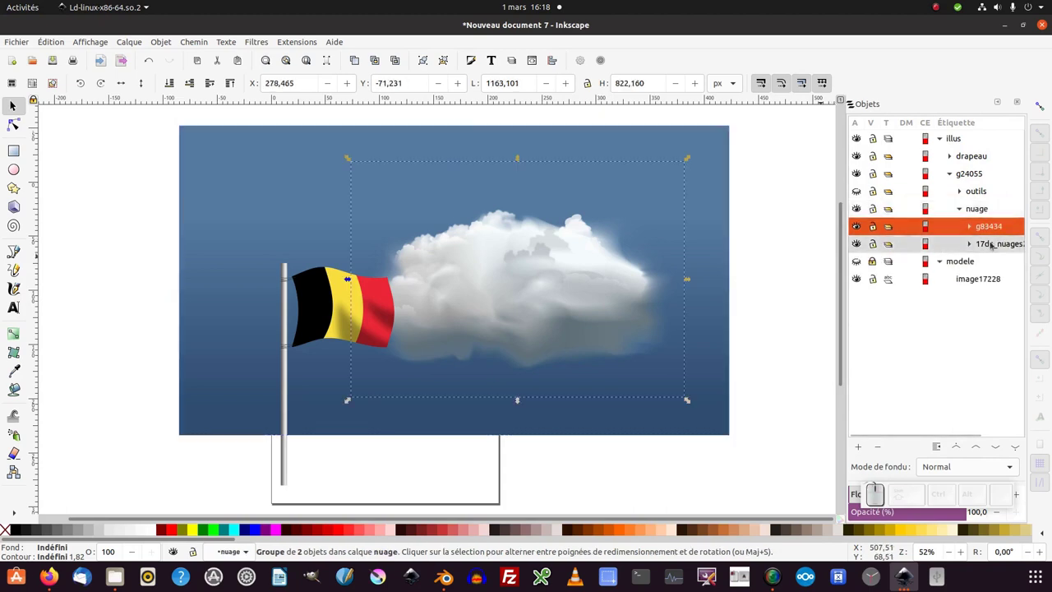
pyautogui.click(535, 268)
# Step: Scale the big cloud to about 1518×1073 px behind the flag, then select the 17dc_nuages sky rectangle
pyautogui.moveTo(549, 295); pyautogui.dragTo(341, 196)
pyautogui.moveTo(334, 157); pyautogui.dragTo(290, 367)
pyautogui.moveTo(294, 401); pyautogui.dragTo(536, 332)
pyautogui.moveTo(676, 276); pyautogui.dragTo(613, 291)
pyautogui.click(614, 292)
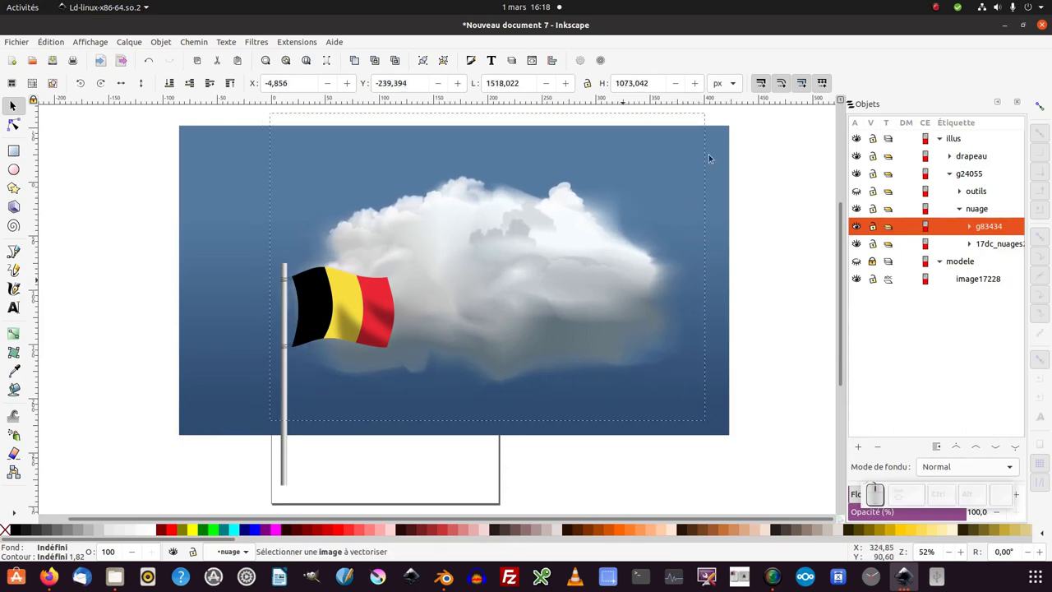
pyautogui.click(722, 150)
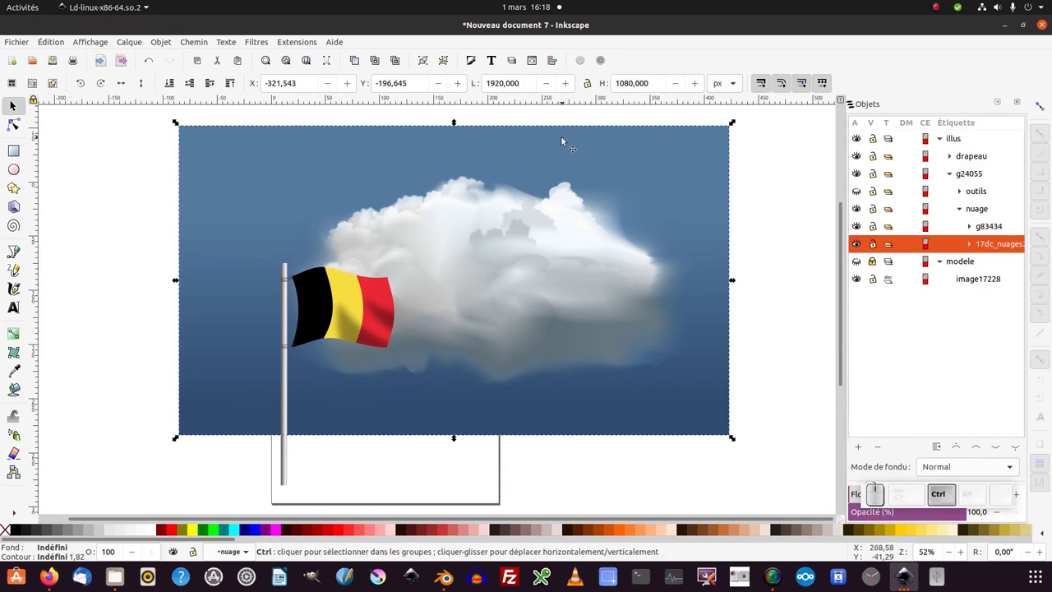
# Step: Fit the page to the sky rectangle (508 × 285.75 mm) and verify it in Document Properties
pyautogui.press('ctrl+shift+r')
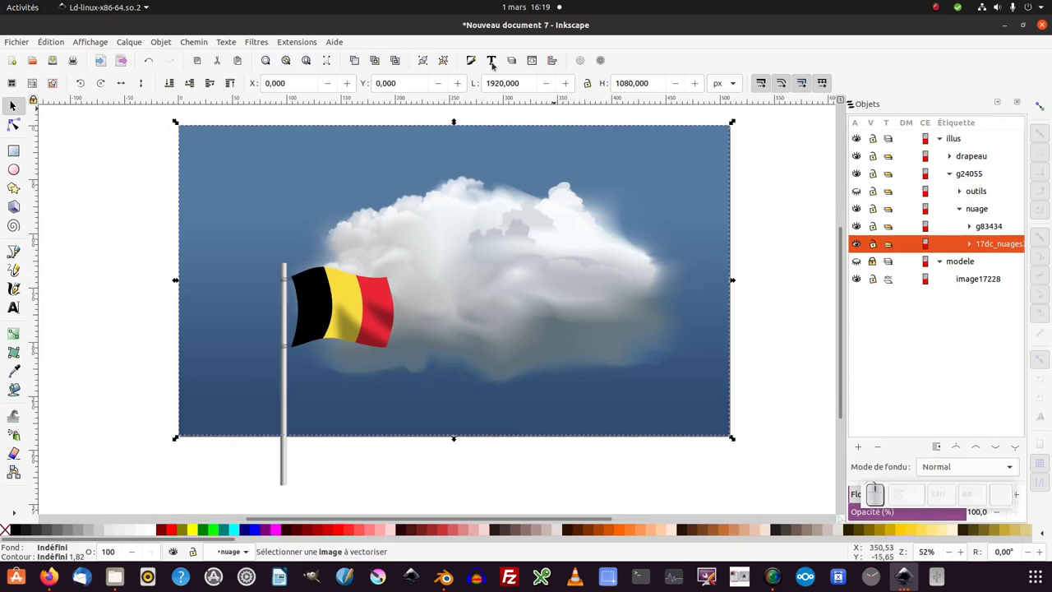
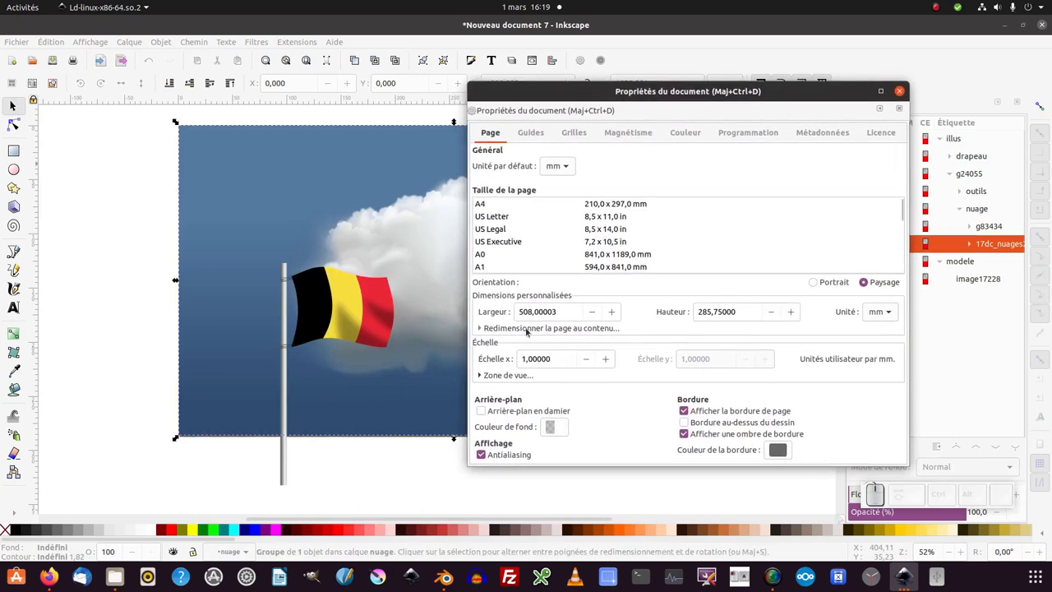
pyautogui.click(557, 329)
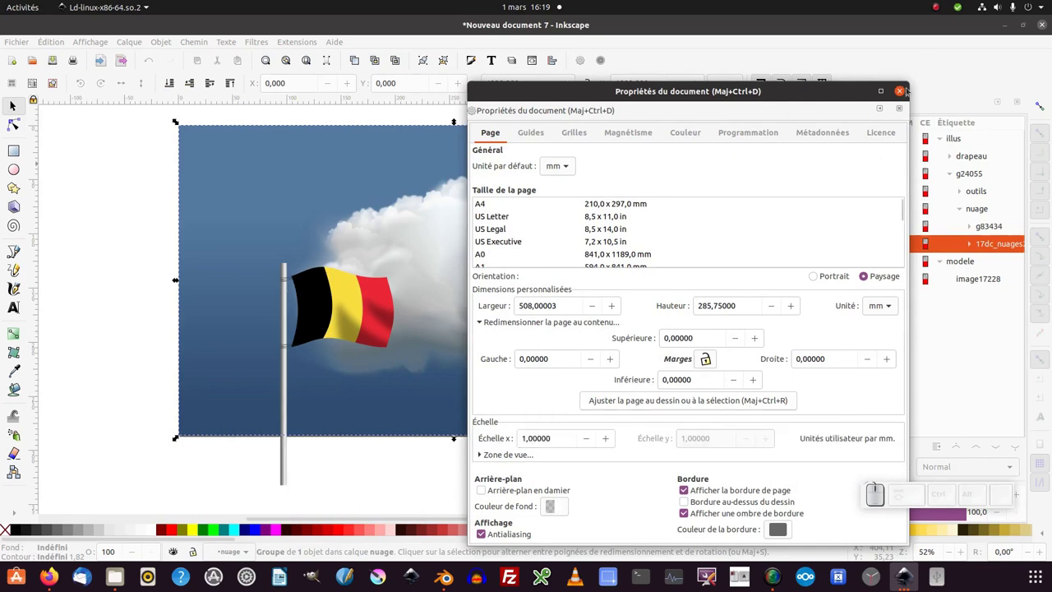
pyautogui.click(904, 92)
pyautogui.moveTo(794, 241); pyautogui.dragTo(791, 233)
pyautogui.click(791, 233)
pyautogui.click(31, 43)
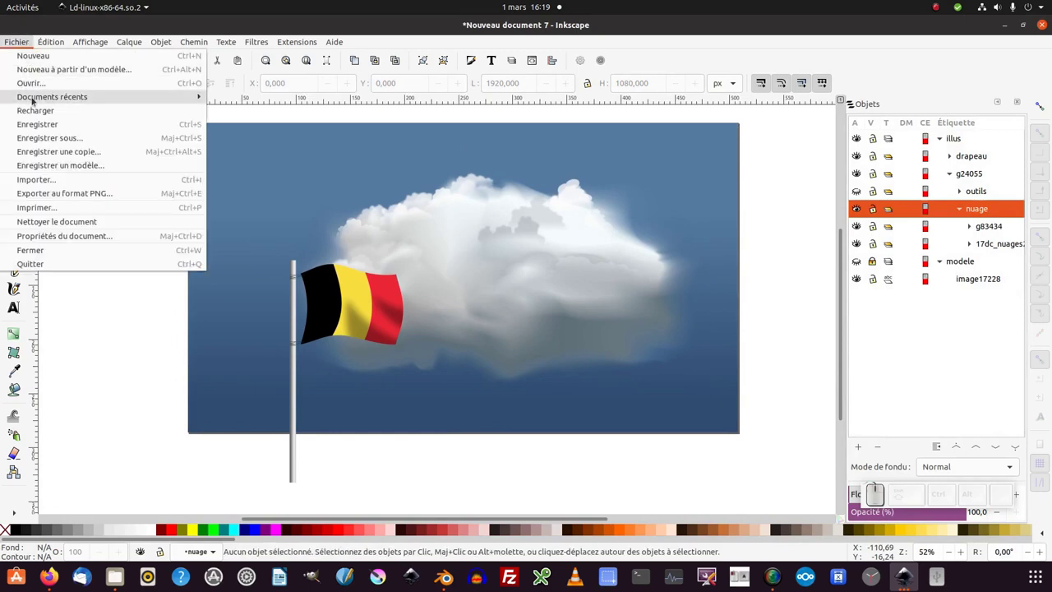
# Step: Save the drawing as drapeau_belge.svg in the Bureau folder via Enregistrer sous
pyautogui.moveTo(39, 139); pyautogui.dragTo(336, 246)
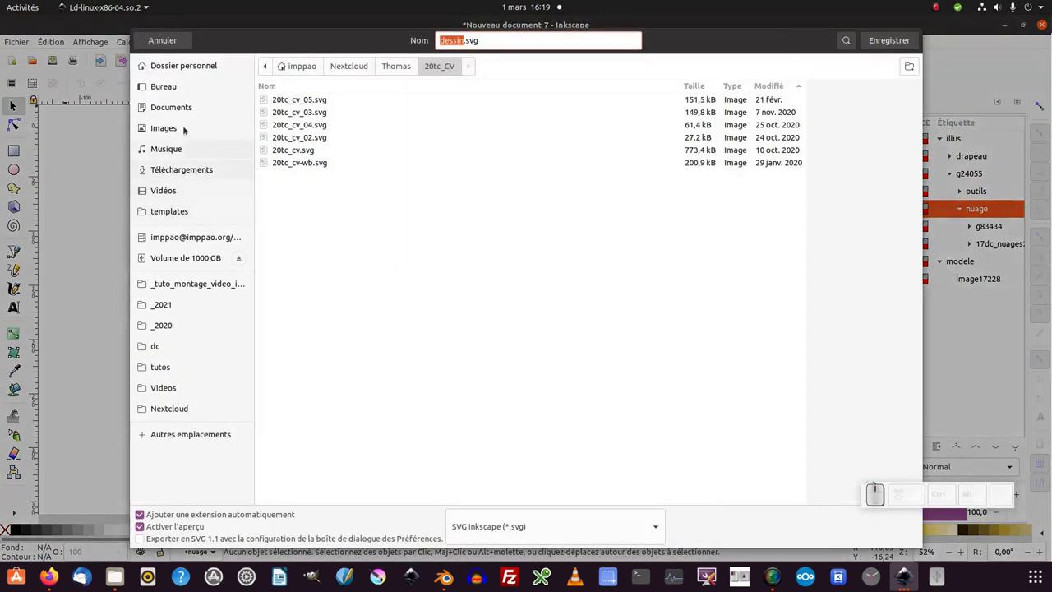
pyautogui.click(170, 91)
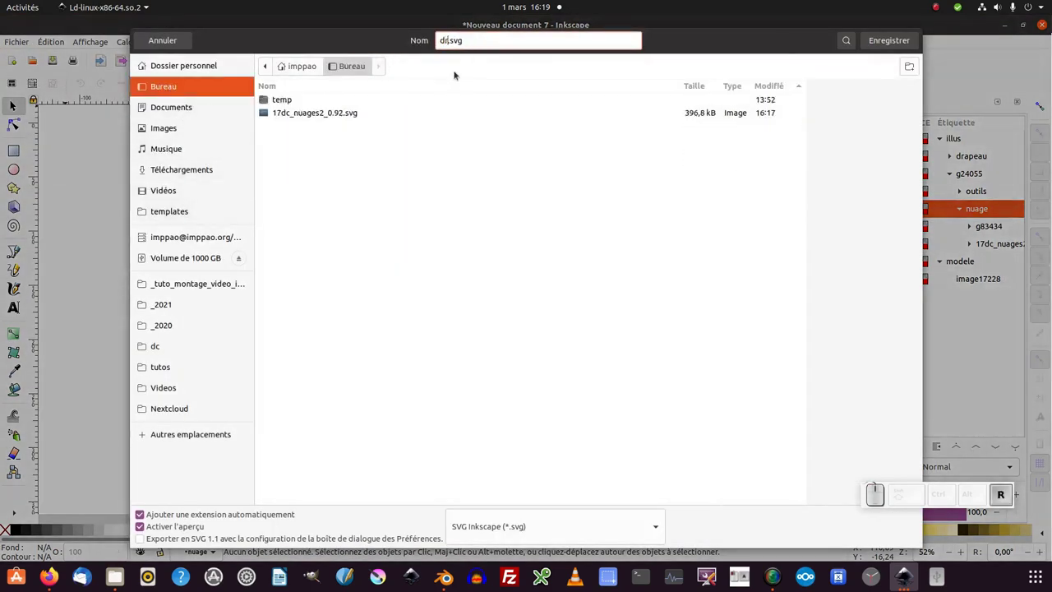
pyautogui.press('BackSpace')
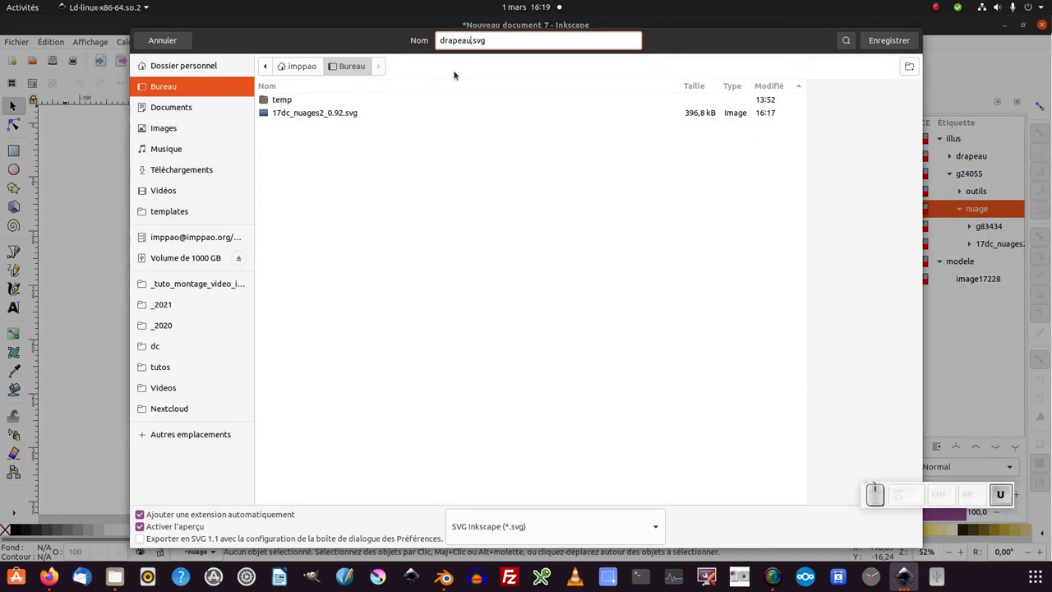